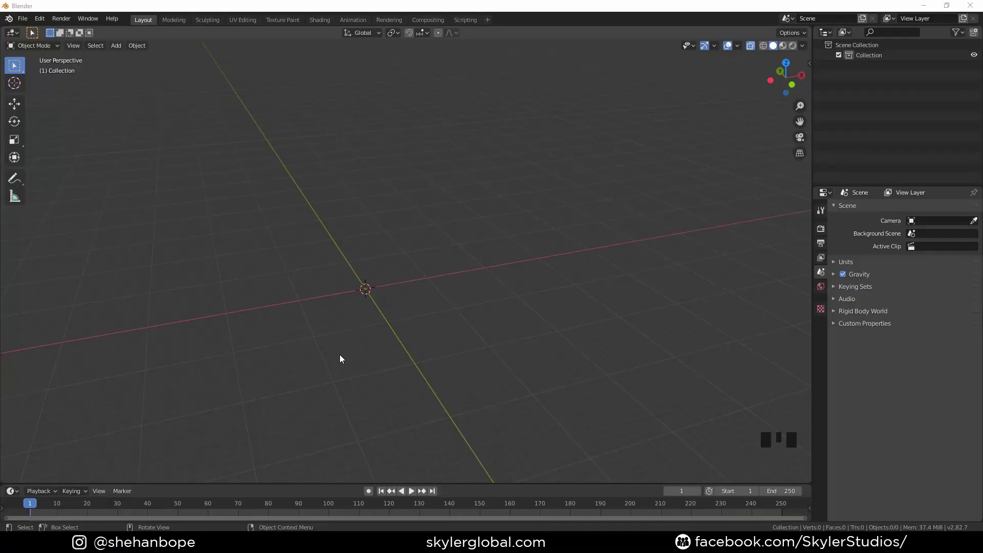
- Add a mesh cube, view it from the front and show its transform values in the N sidebar
{"action": "left_click", "coordinate": [434, 308]}
{"action": "key", "text": "shift+a"}
{"action": "scroll", "scroll_direction": "up", "scroll_amount": 3}
{"action": "key", "text": "KP_1"}
{"action": "middle_click", "coordinate": [433, 287]}
{"action": "left_click", "coordinate": [349, 288]}
{"action": "key", "text": "n"}
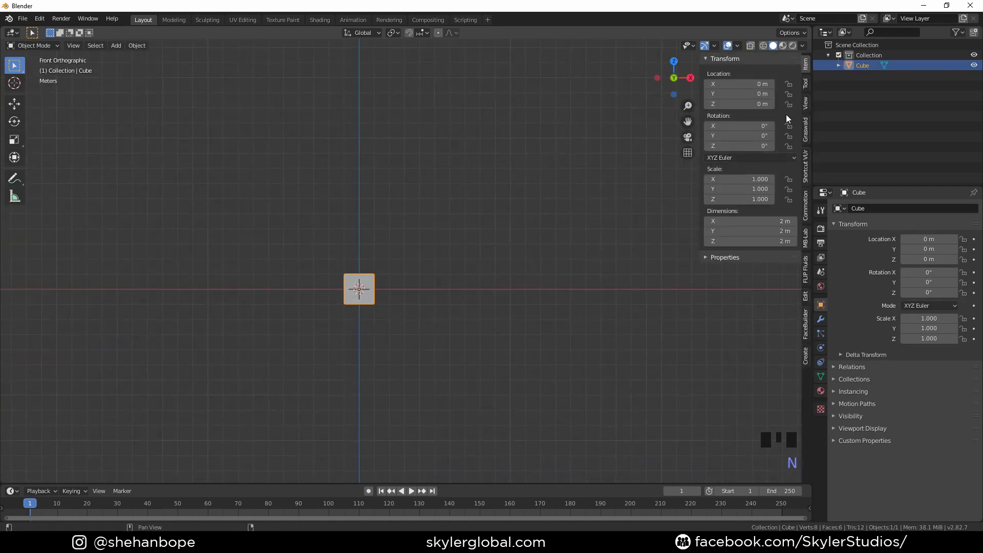
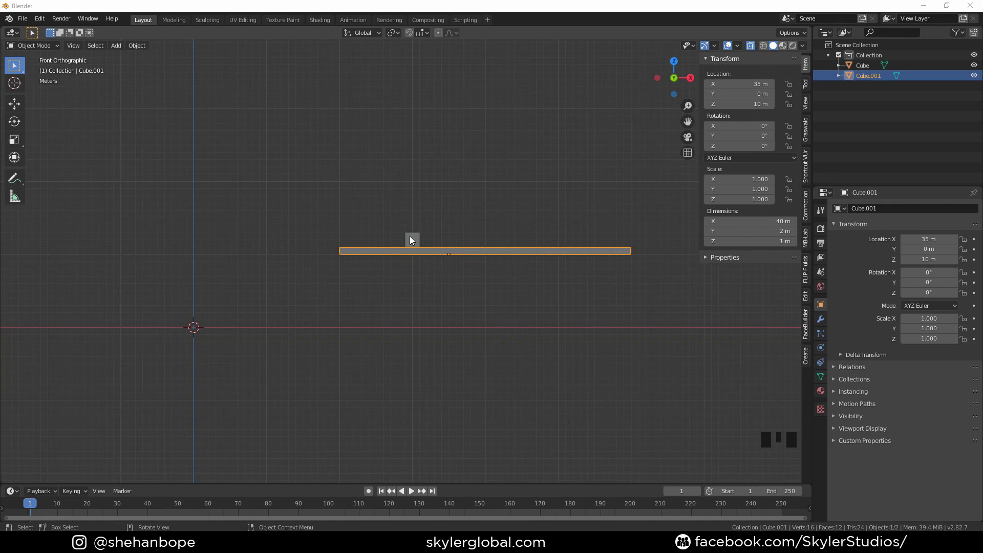
- Duplicate the small cube into three step blocks at X 10/Z 1, X 8/Z -1 and X 6/Z -3
{"action": "left_click", "coordinate": [414, 242]}
{"action": "key", "text": "shift+d"}
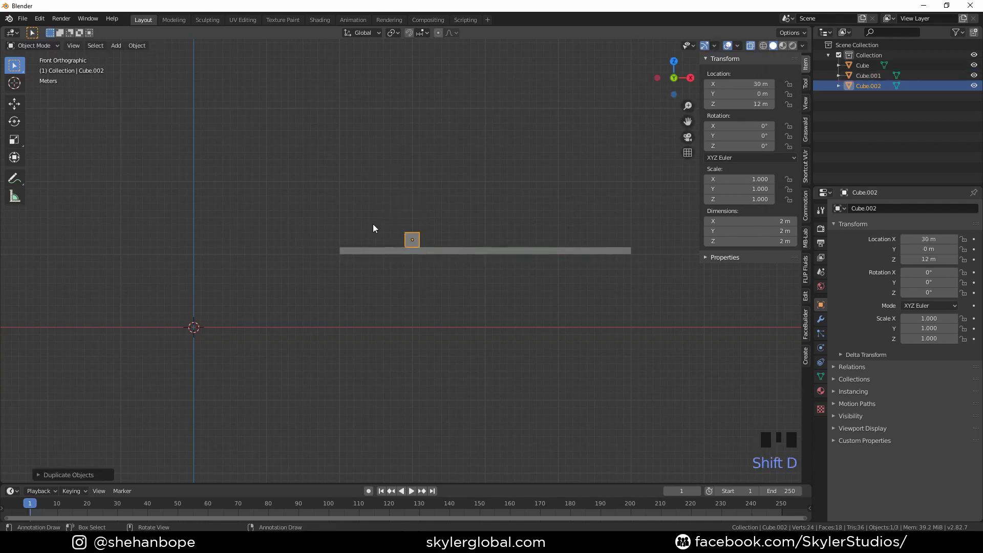
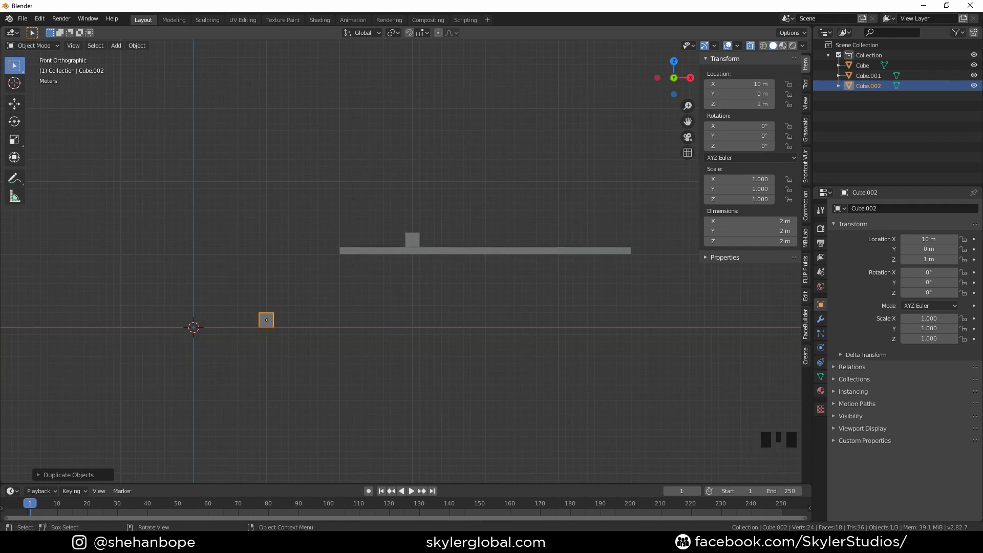
{"action": "scroll", "scroll_direction": "up", "scroll_amount": 3}
{"action": "left_click_drag", "start_coordinate": [289, 349], "coordinate": [316, 313]}
{"action": "scroll", "scroll_direction": "up", "scroll_amount": 3}
{"action": "key", "text": "shift+d"}
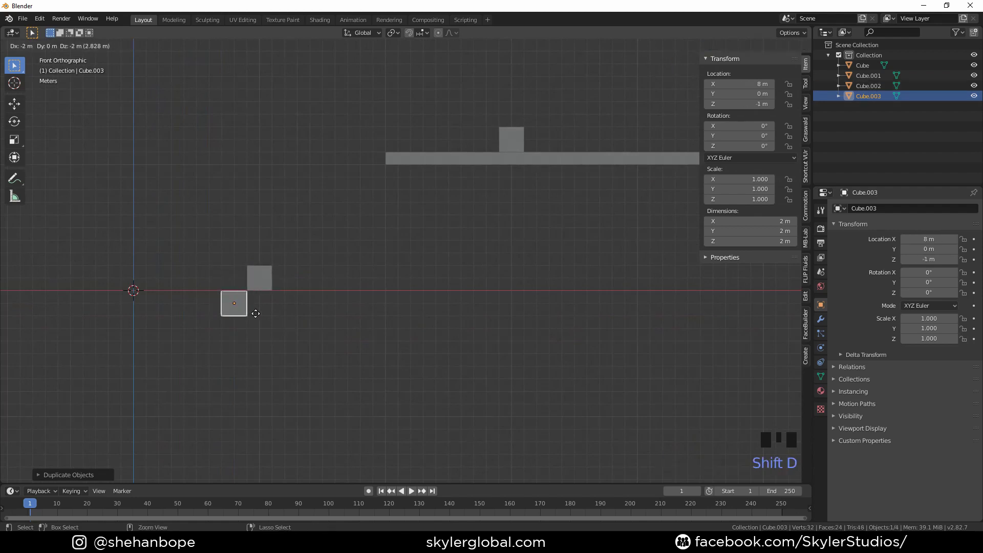
{"action": "key", "text": "shift+d"}
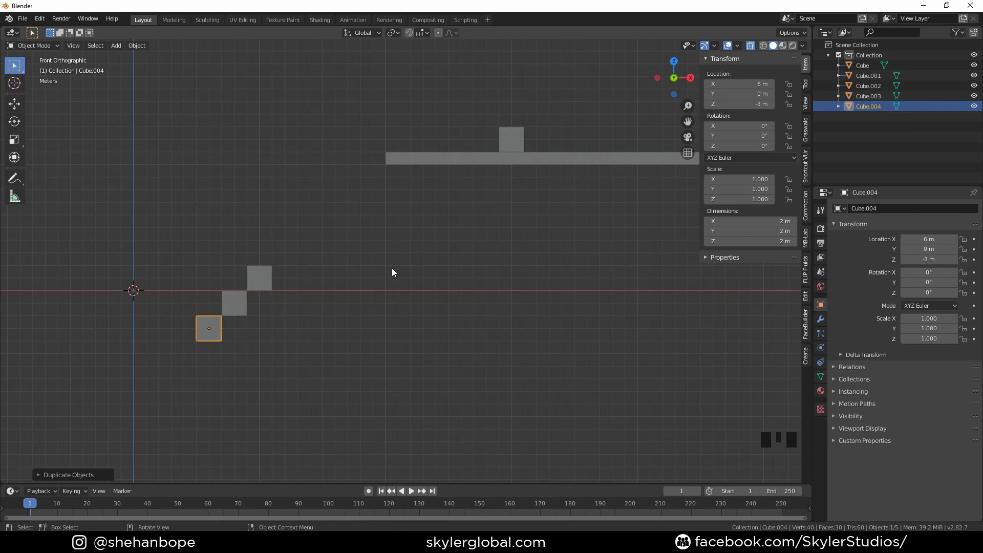
{"action": "scroll", "scroll_direction": "down", "scroll_amount": 3}
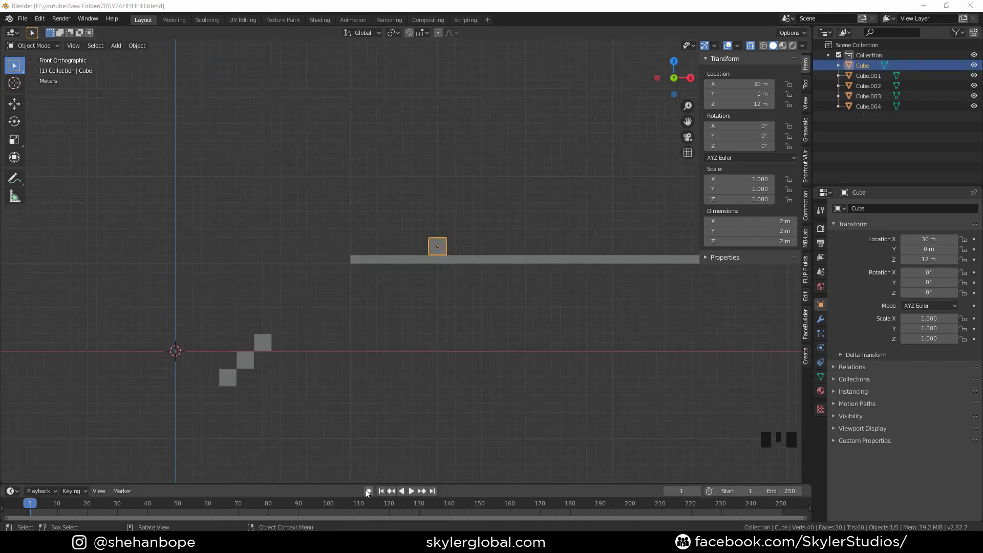
- Enable auto keying, switch to the Animation workspace in front view and make the side area a Dope Sheet
{"action": "left_click", "coordinate": [374, 492]}
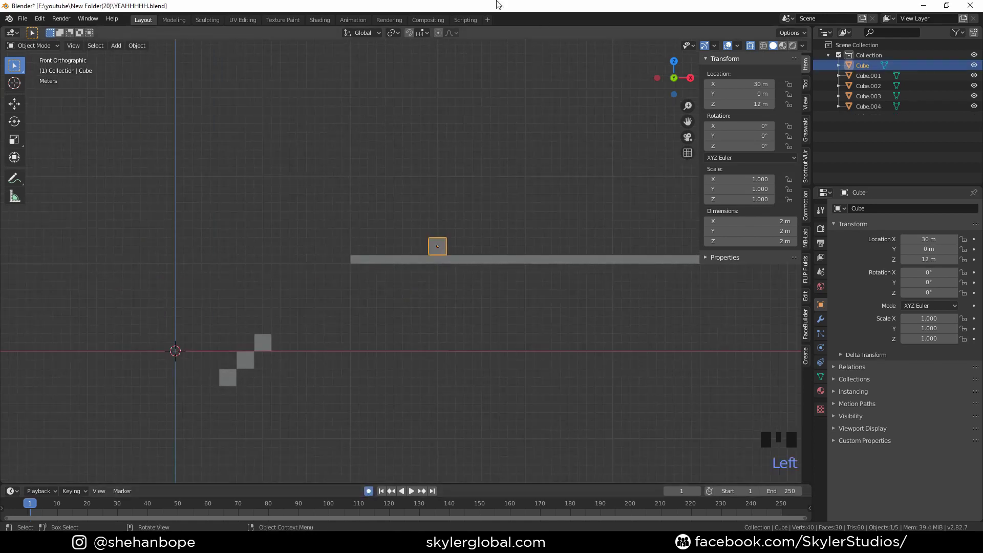
{"action": "left_click", "coordinate": [357, 23]}
{"action": "scroll", "scroll_direction": "down", "scroll_amount": 3}
{"action": "key", "text": "KP_1"}
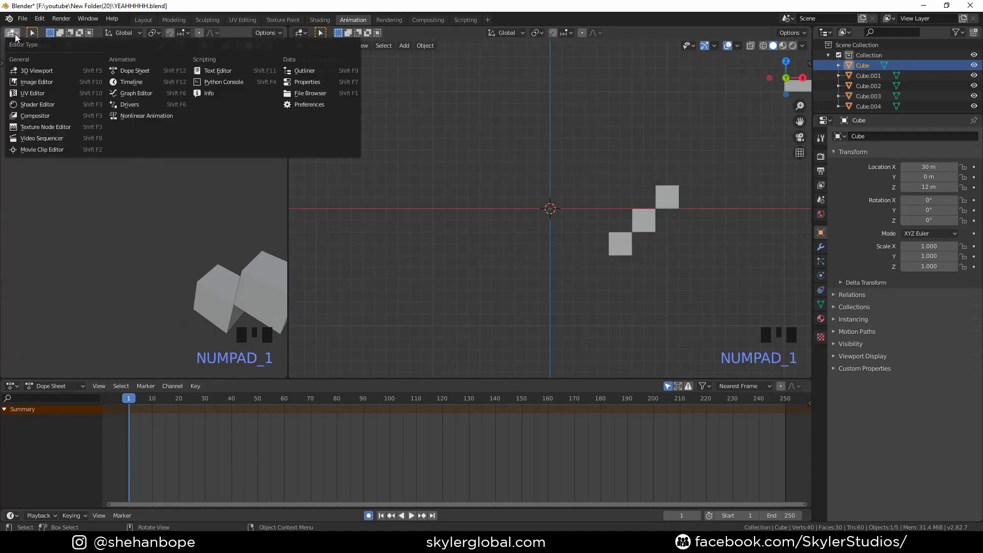
{"action": "left_click_drag", "start_coordinate": [143, 74], "coordinate": [207, 291]}
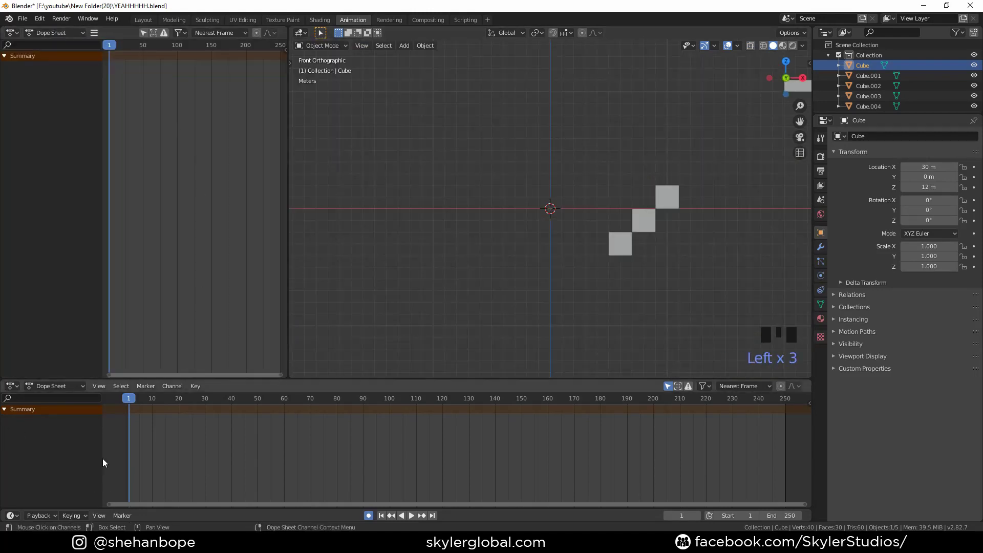
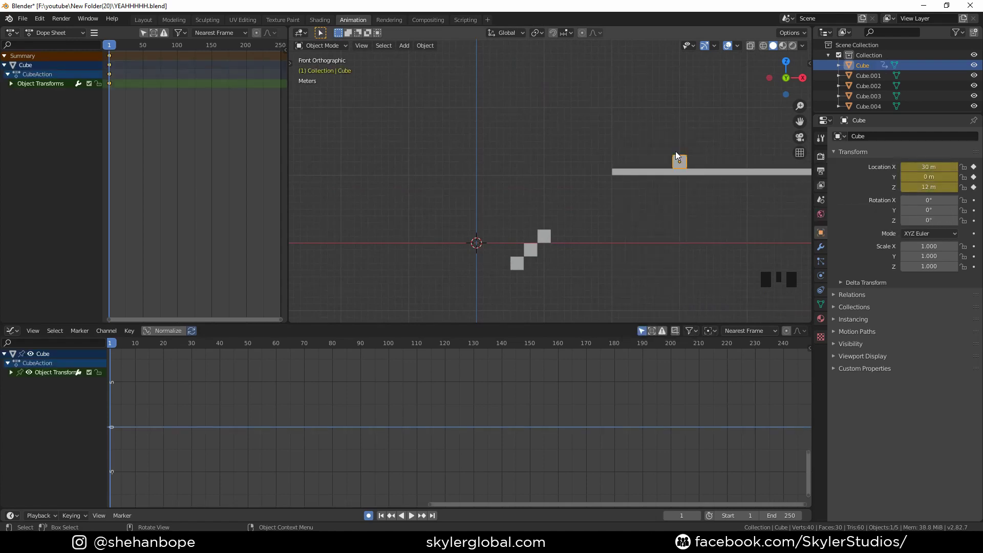
- Key the main cube sliding left along the ledge at frames 30 and 70
{"action": "left_click", "coordinate": [16, 376]}
{"action": "left_click_drag", "start_coordinate": [28, 419], "coordinate": [43, 393]}
{"action": "left_click", "coordinate": [42, 392]}
{"action": "key", "text": "x"}
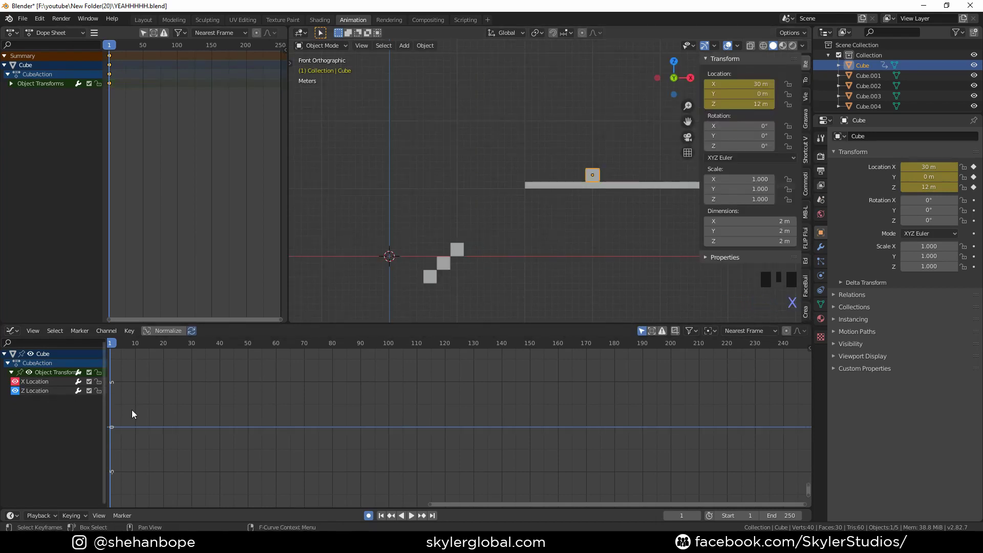
{"action": "middle_click", "coordinate": [113, 358]}
{"action": "left_click_drag", "start_coordinate": [113, 348], "coordinate": [104, 162]}
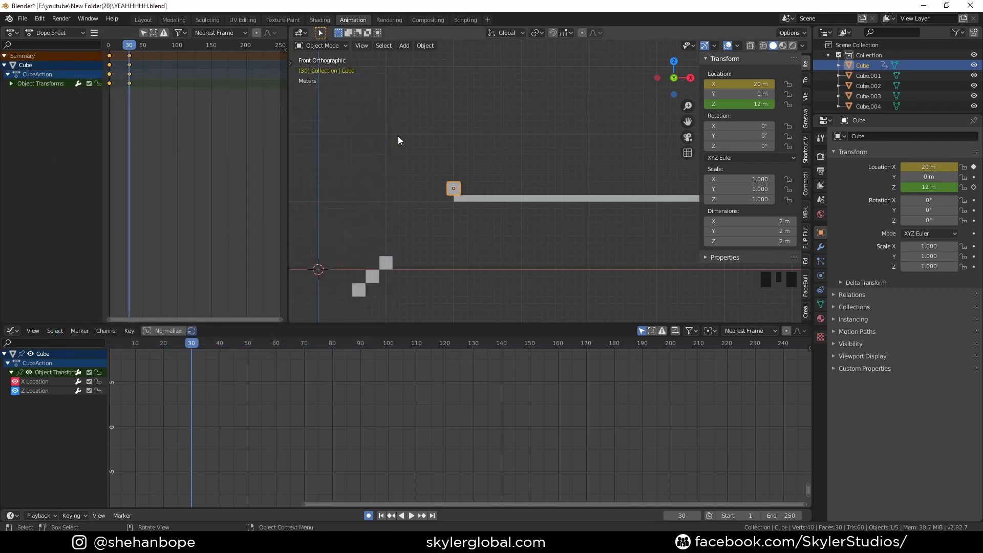
{"action": "left_click_drag", "start_coordinate": [196, 345], "coordinate": [342, 261]}
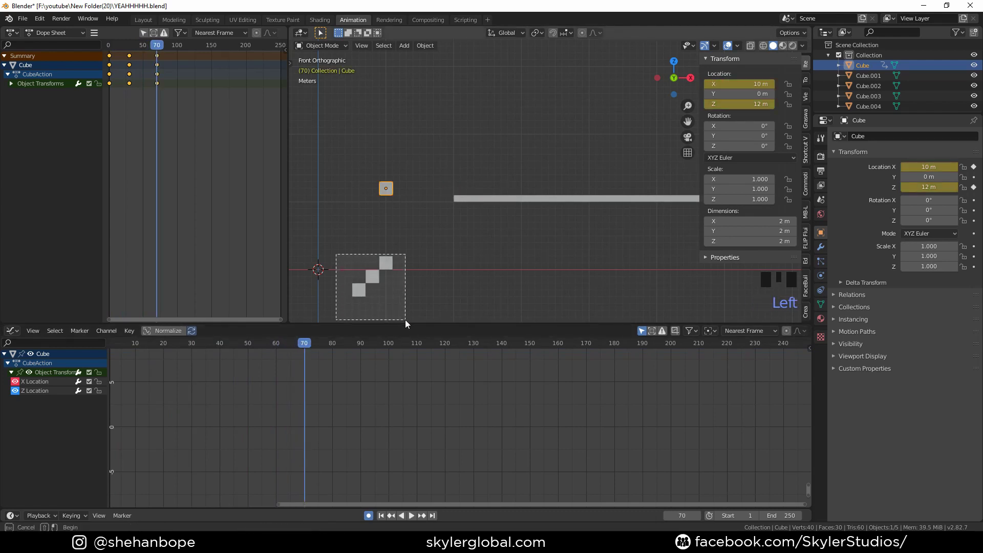
- Select the three step blocks and keyframe their lowered positions
{"action": "left_click", "coordinate": [407, 318]}
{"action": "key", "text": "g"}
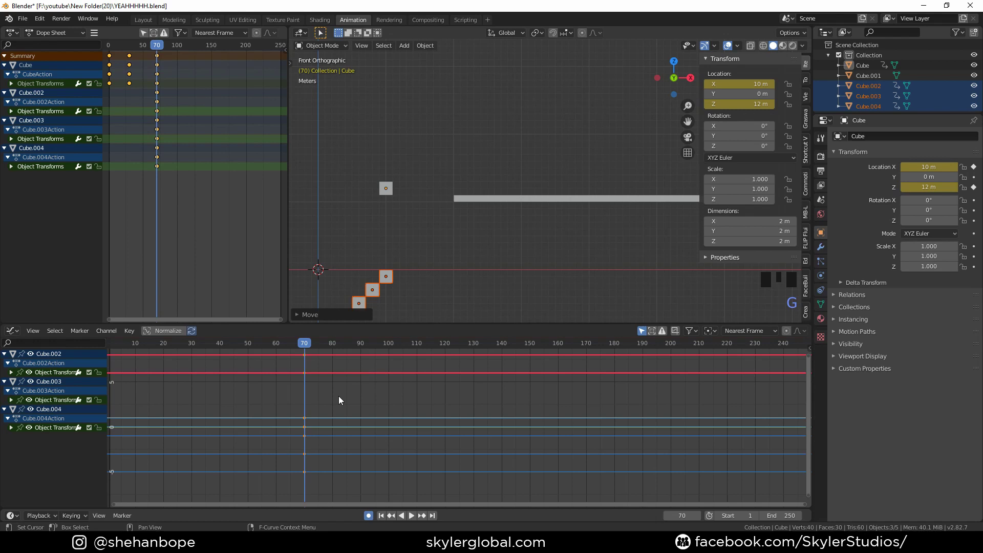
- Set the cube's Z location to 1 m at frame 70, key it and play back the drop
{"action": "key", "text": "x"}
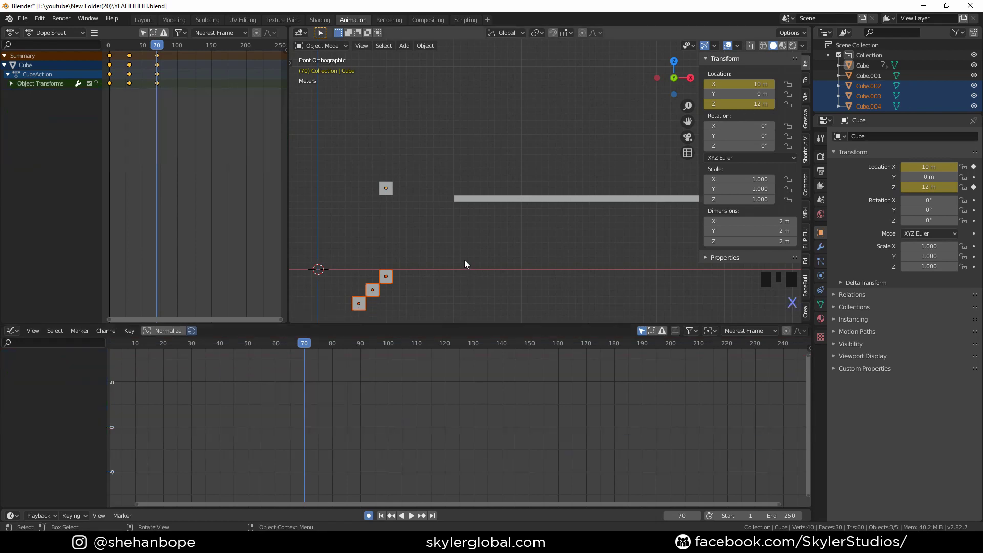
{"action": "left_click", "coordinate": [393, 192]}
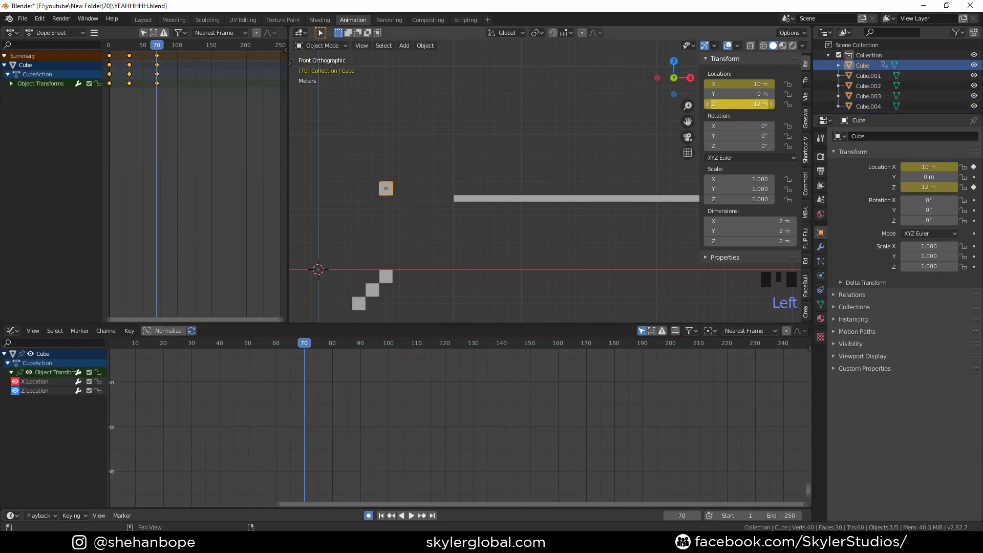
{"action": "left_click", "coordinate": [738, 111]}
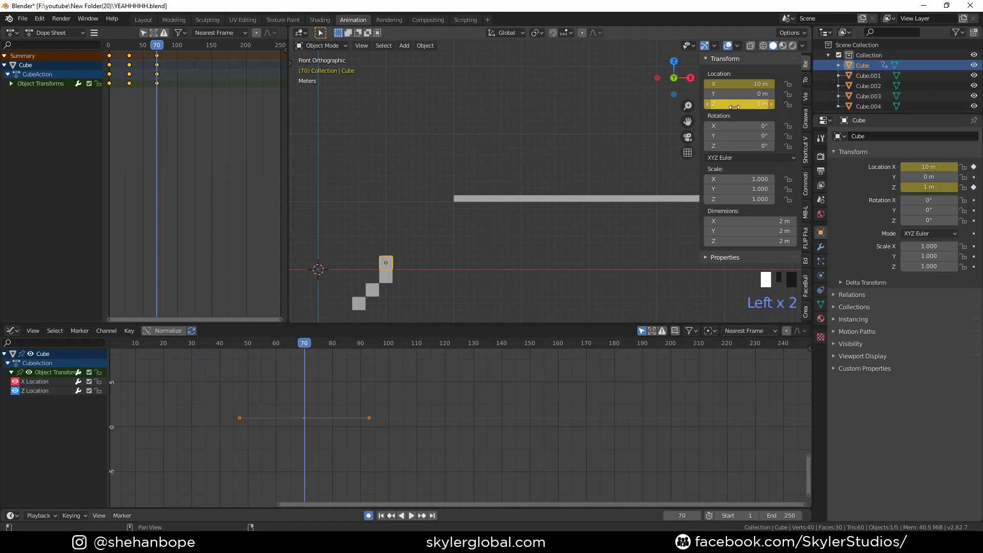
{"action": "key", "text": "space"}
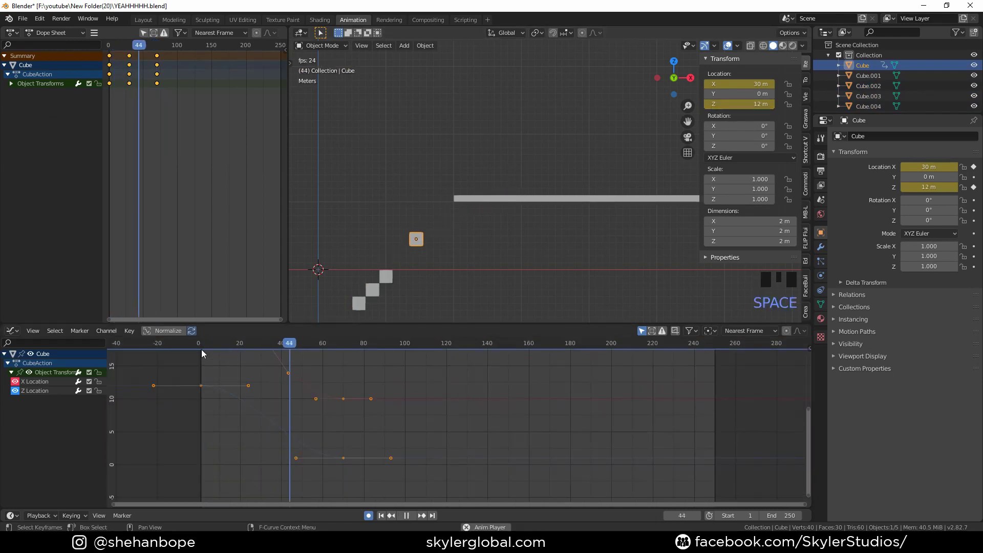
{"action": "key", "text": "space"}
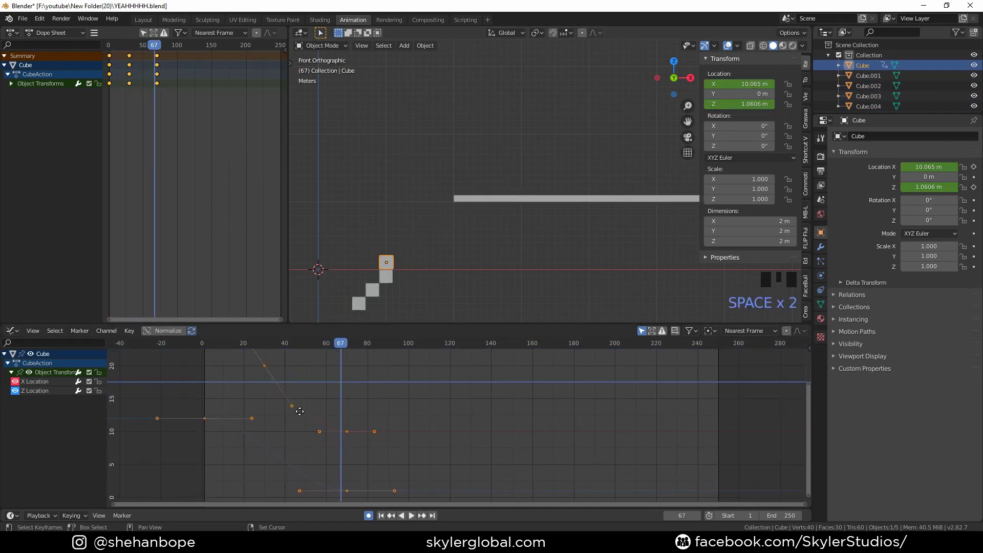
- Key the cube bouncing back up to 3 m at frame 80, then scrub to frame 90
{"action": "left_click_drag", "start_coordinate": [270, 341], "coordinate": [575, 347]}
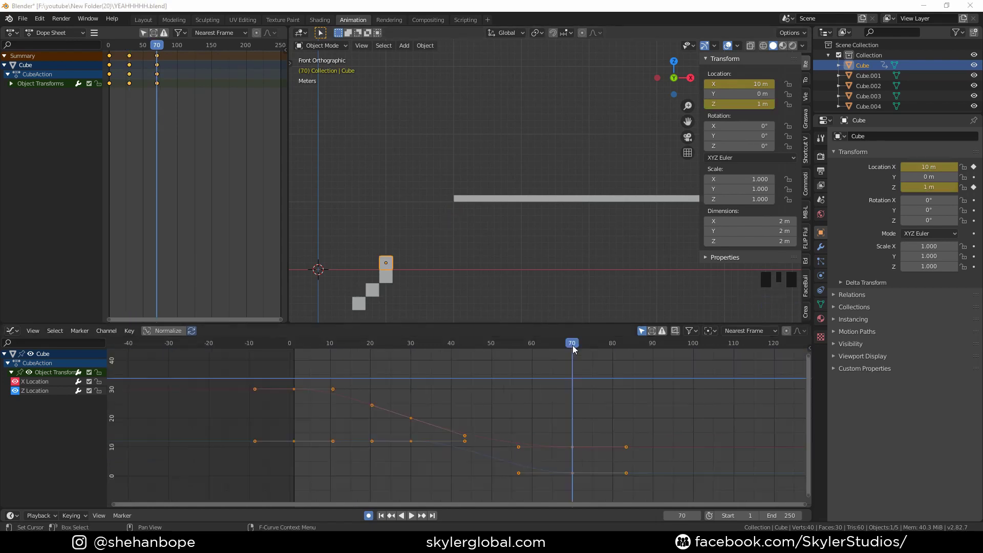
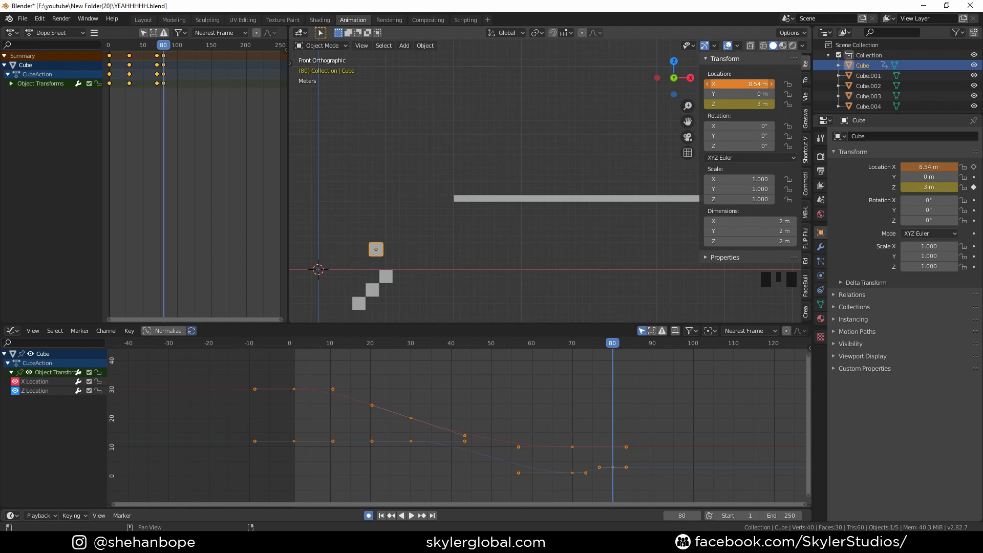
{"action": "left_click_drag", "start_coordinate": [509, 347], "coordinate": [638, 333]}
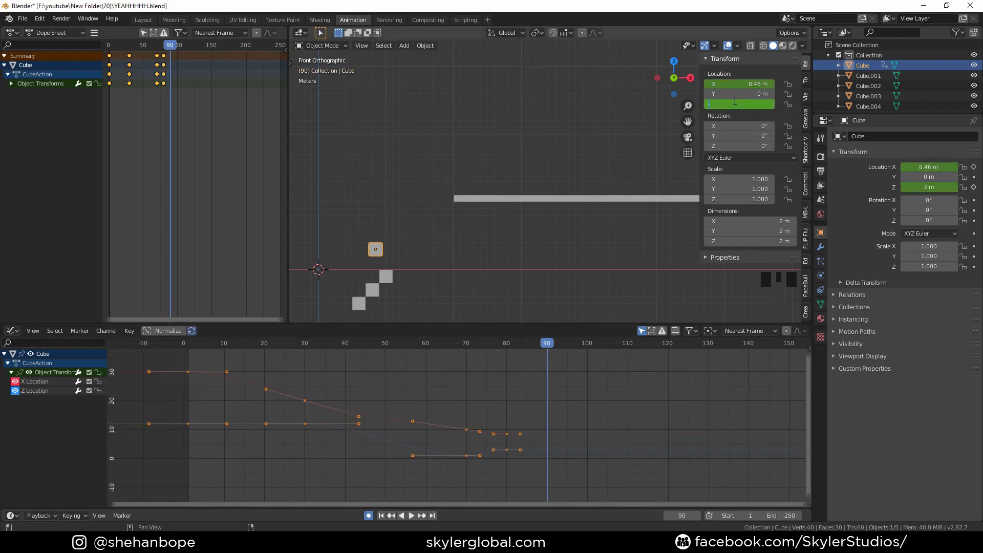
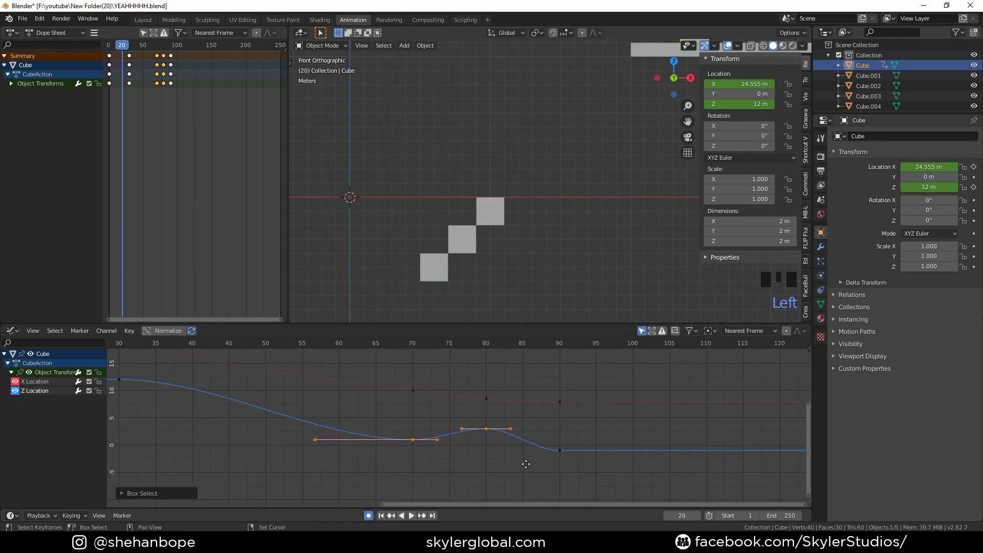
- Scale the handles of the height-curve keyframes and play back to check the bounce
{"action": "left_click", "coordinate": [354, 449]}
{"action": "key", "text": "s"}
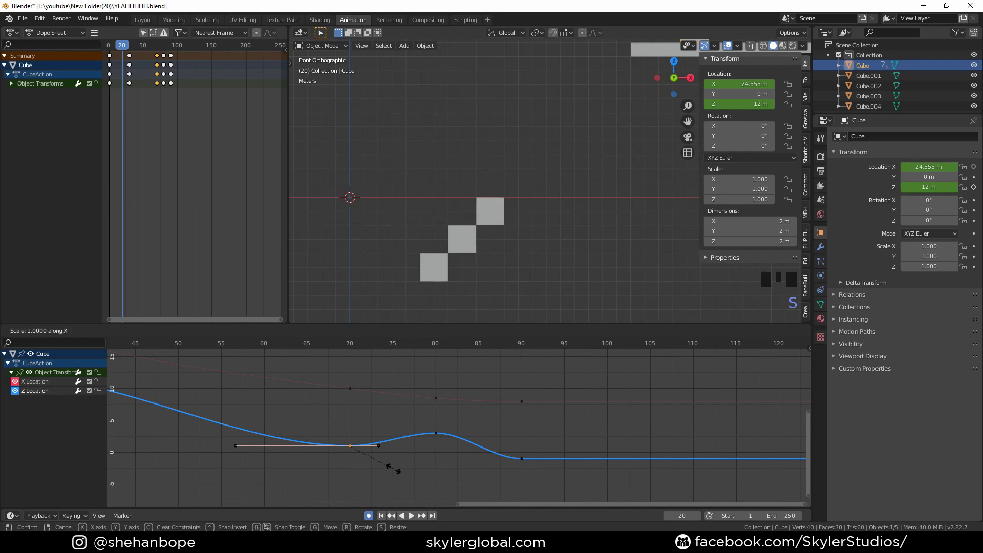
{"action": "left_click", "coordinate": [525, 463]}
{"action": "key", "text": "s"}
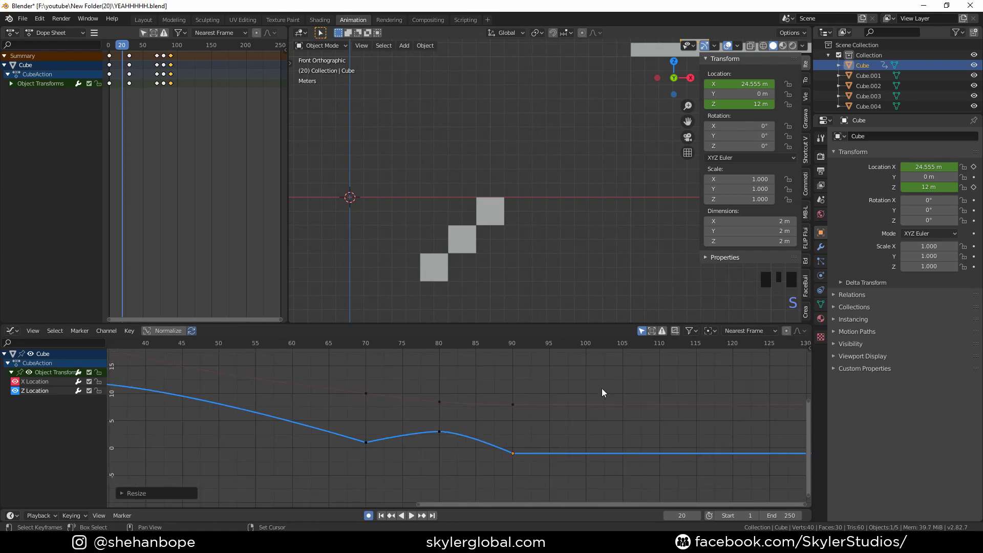
{"action": "scroll", "scroll_direction": "down", "scroll_amount": 3}
{"action": "key", "text": "space"}
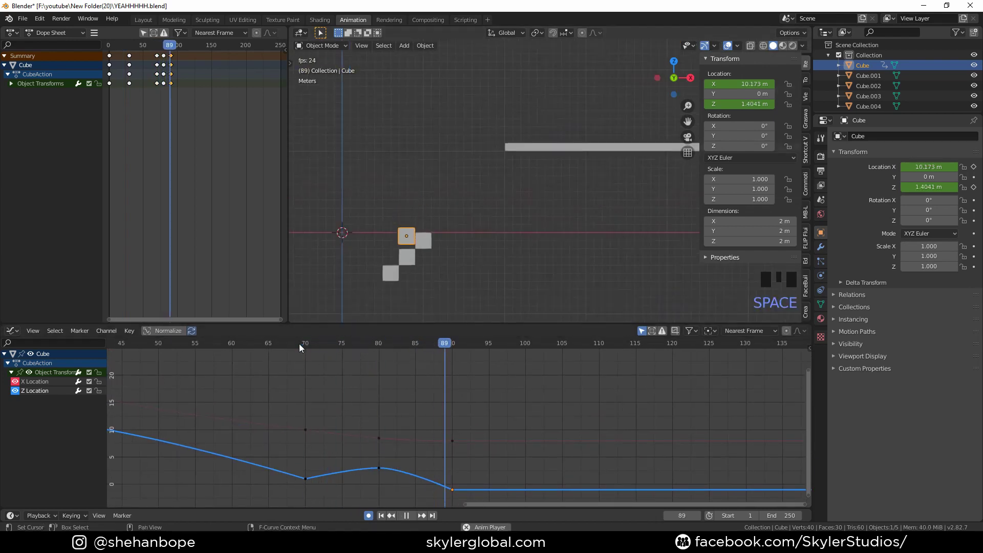
{"action": "key", "text": "space"}
{"action": "left_click", "coordinate": [251, 347]}
{"action": "key", "text": "space"}
{"action": "key", "text": "space"}
- Reshape the small bounce's handles and replay the animation to verify it
{"action": "double_click", "coordinate": [377, 471]}
{"action": "key", "text": "s"}
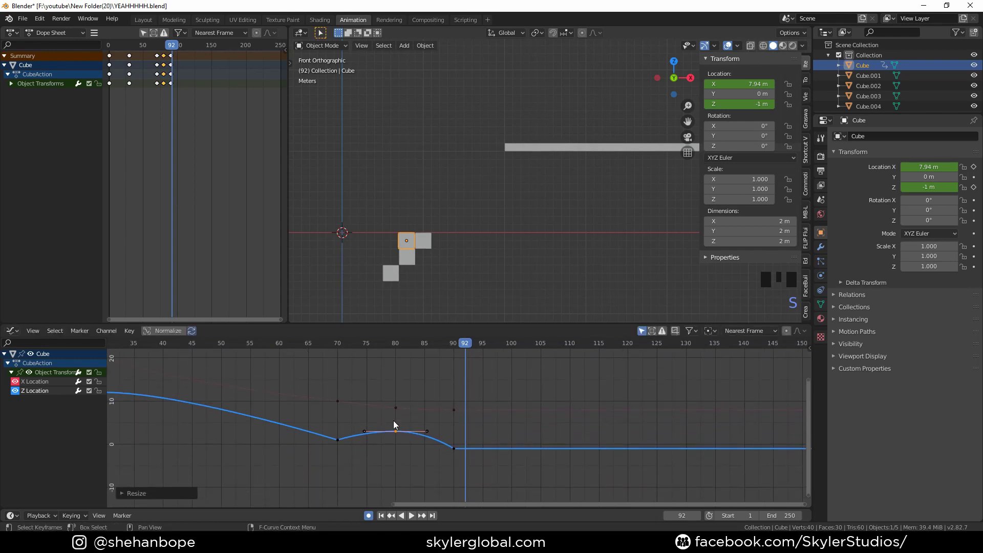
{"action": "left_click", "coordinate": [337, 345]}
{"action": "key", "text": "space"}
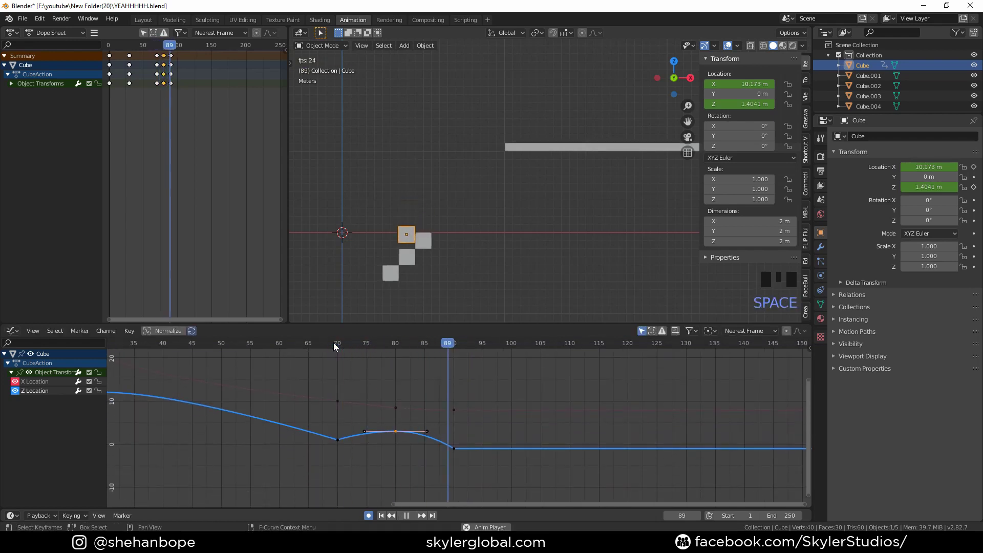
{"action": "key", "text": "space"}
{"action": "left_click", "coordinate": [307, 348]}
{"action": "key", "text": "space"}
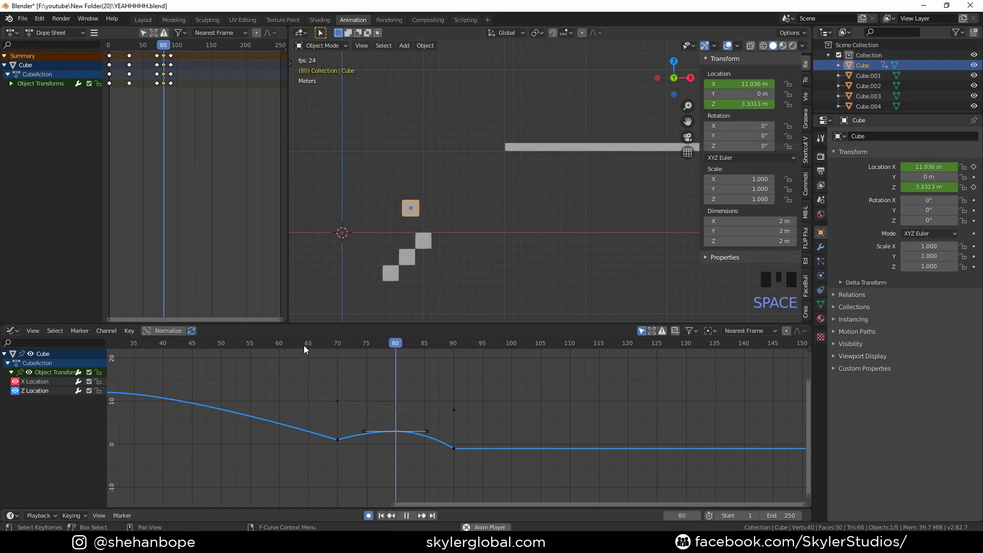
{"action": "key", "text": "space"}
- Raise the cube to about 14.8 m at frame 50 and key it as the jump's peak
{"action": "key", "text": "ctrl+z"}
{"action": "left_click_drag", "start_coordinate": [289, 348], "coordinate": [357, 401]}
{"action": "key", "text": "g"}
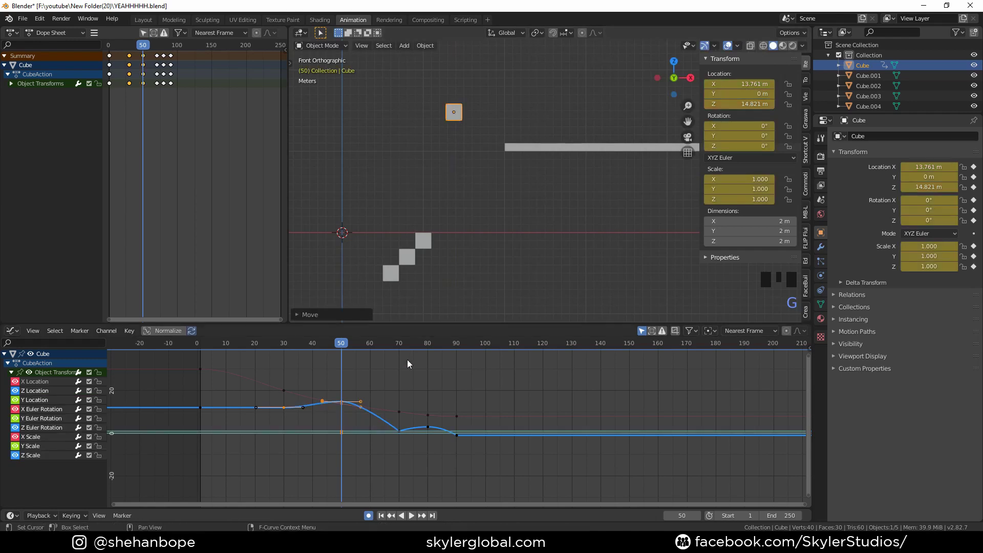
- Flatten the peak handles at frame 50 into a smooth arc and play back the jump
{"action": "left_click", "coordinate": [291, 411]}
{"action": "left_click", "coordinate": [307, 410]}
{"action": "key", "text": "g"}
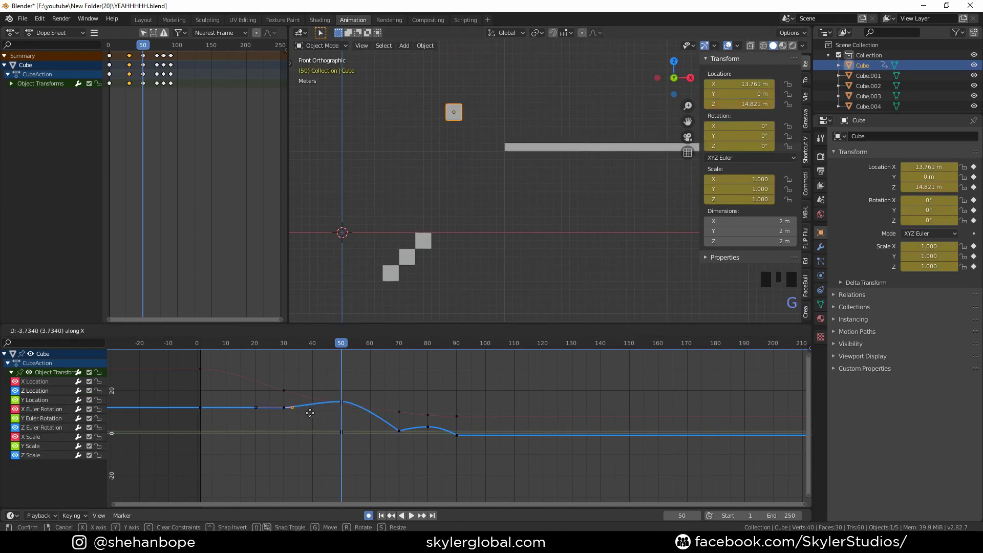
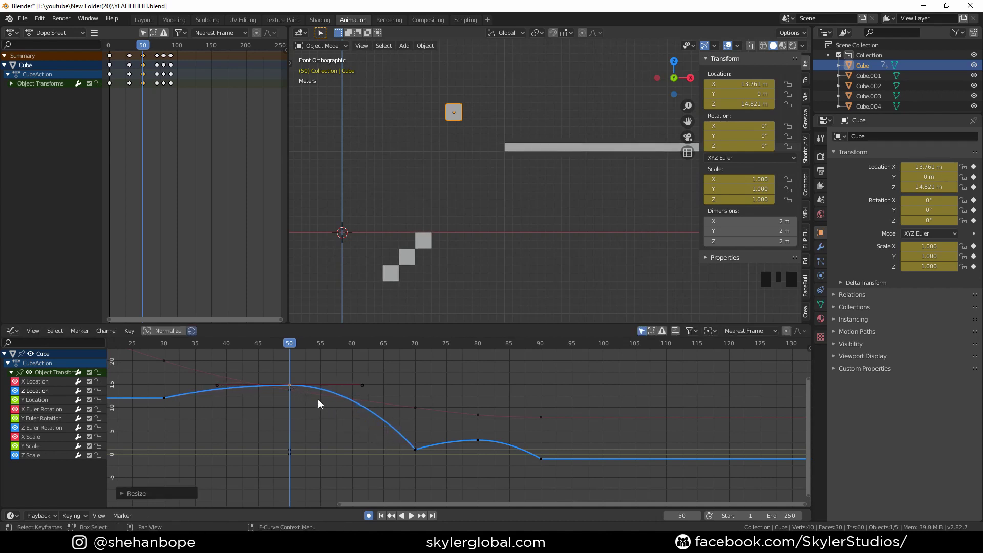
{"action": "left_click", "coordinate": [166, 349]}
{"action": "key", "text": "space"}
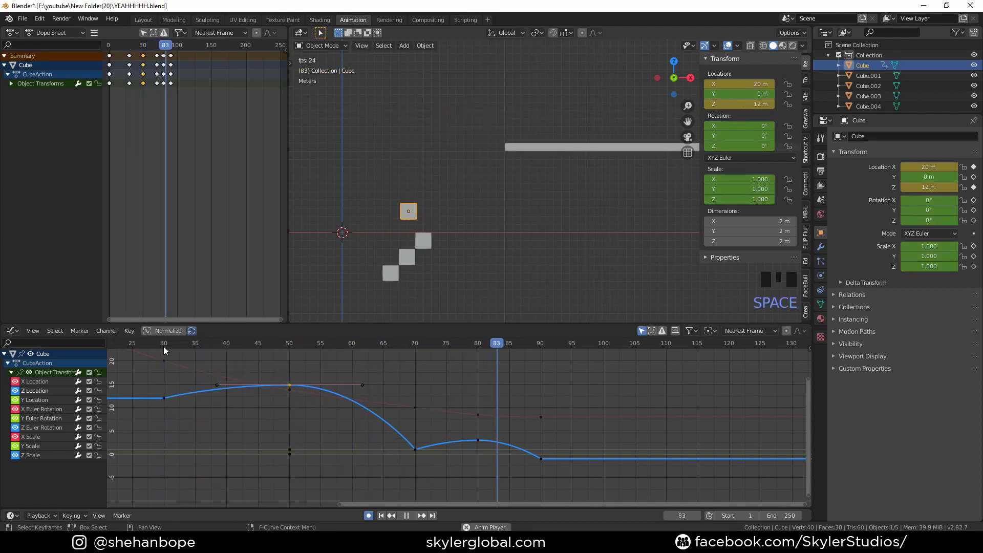
{"action": "key", "text": "space"}
- Delete the rotation, scale and Y location channels, keeping only X and Z location curves
{"action": "left_click", "coordinate": [342, 387]}
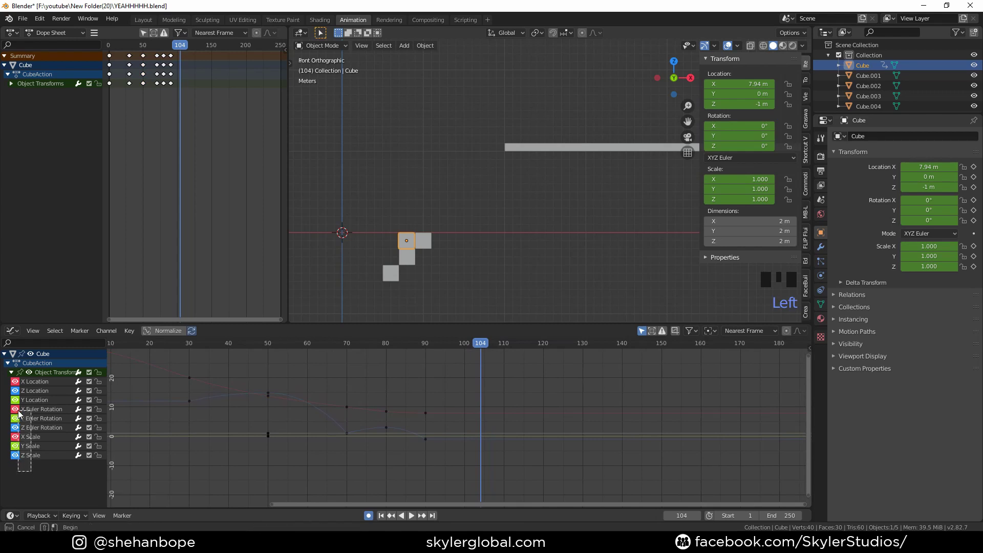
{"action": "left_click", "coordinate": [21, 411]}
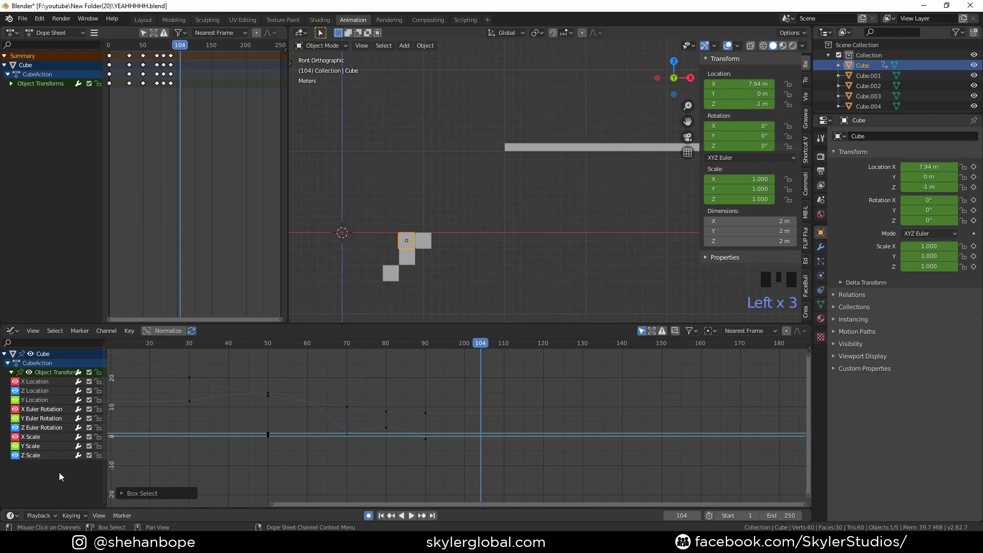
{"action": "key", "text": "x"}
{"action": "left_click", "coordinate": [42, 404]}
{"action": "key", "text": "x"}
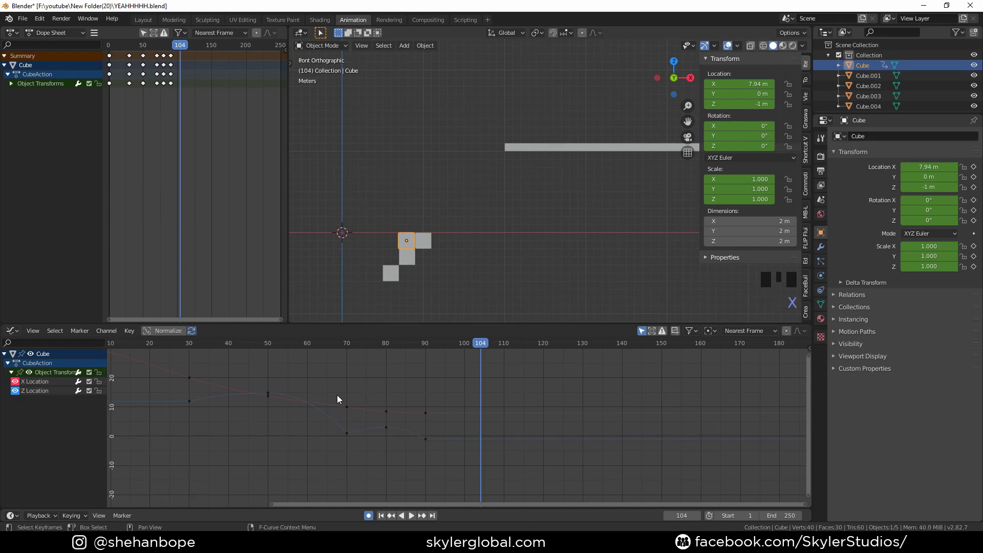
- Duplicate the bounce keyframes twice further along so the cube hops down every step
{"action": "left_click", "coordinate": [343, 392]}
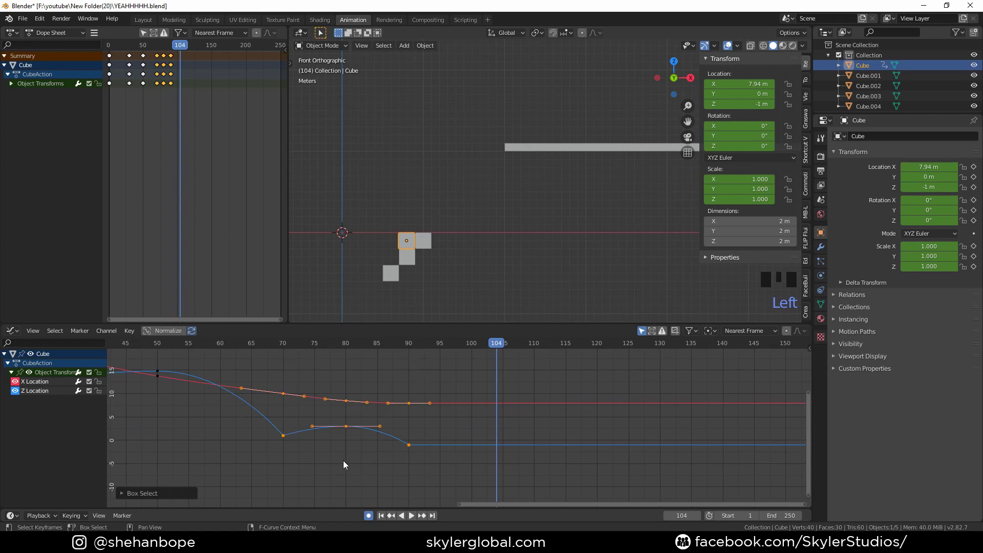
{"action": "key", "text": "shift+d"}
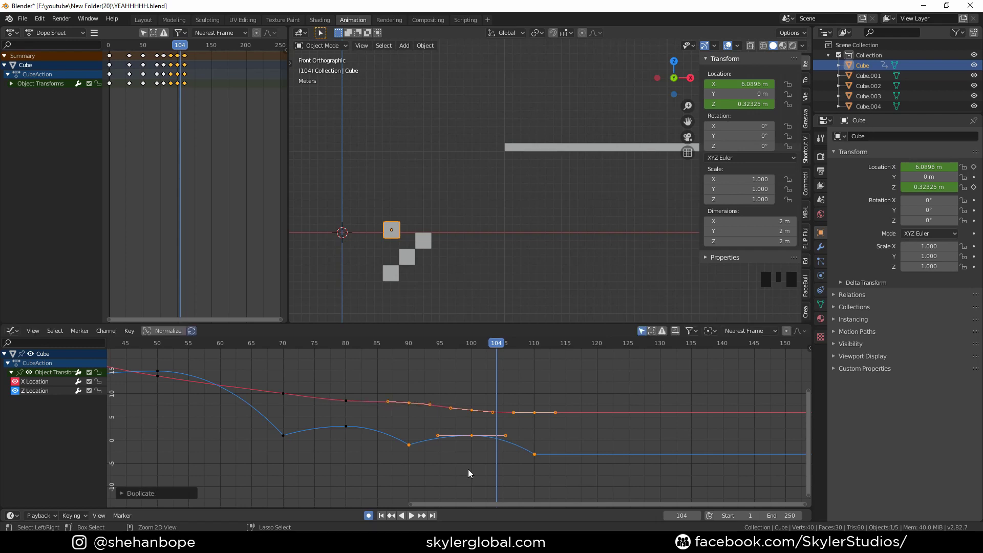
{"action": "left_click", "coordinate": [287, 349]}
{"action": "key", "text": "space"}
{"action": "key", "text": "space"}
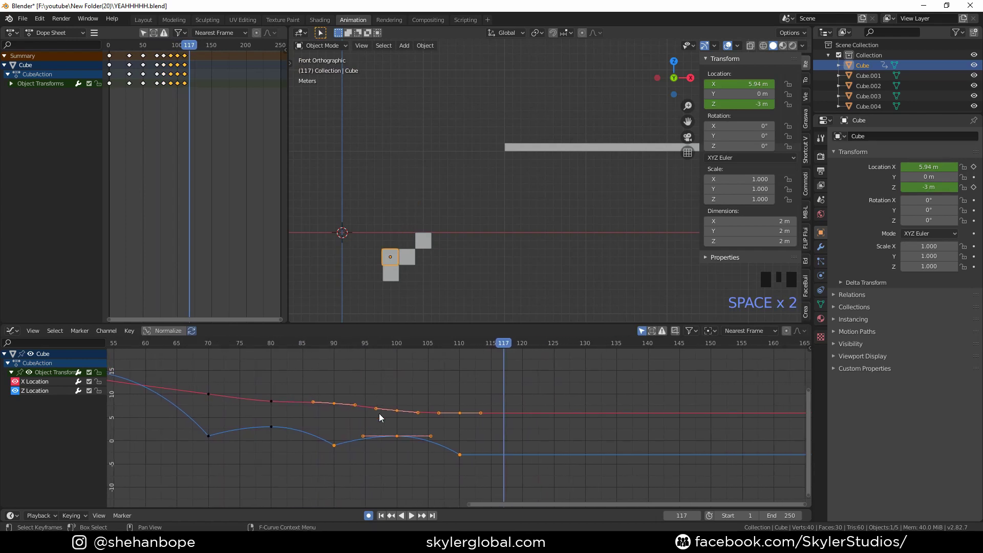
{"action": "key", "text": "shift+d"}
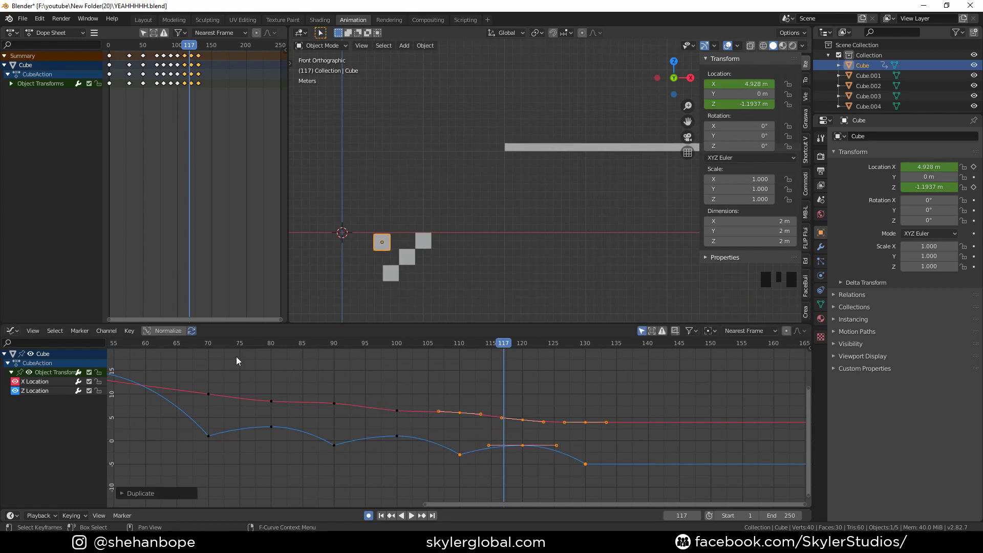
{"action": "left_click", "coordinate": [212, 348]}
{"action": "key", "text": "space"}
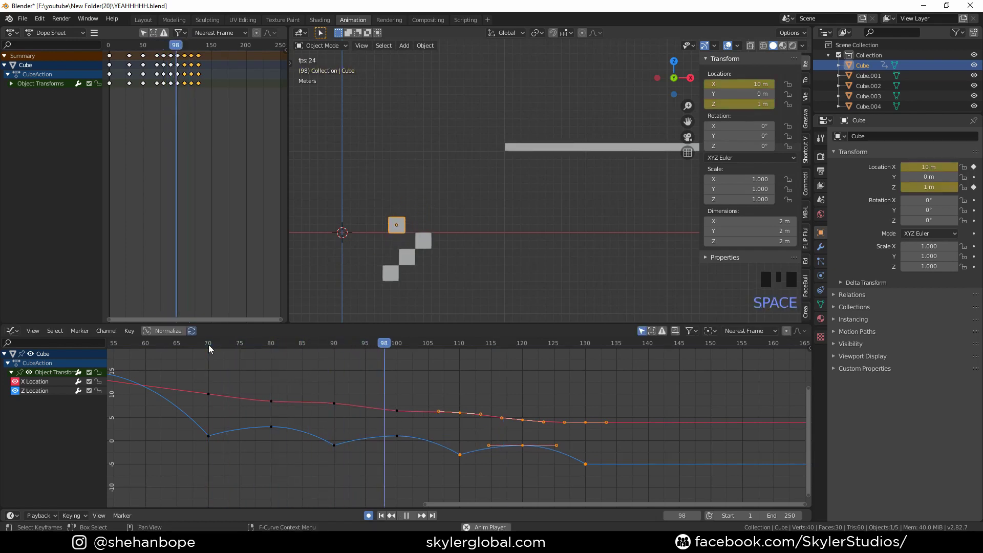
{"action": "key", "text": "space"}
- Delete the extra X Location keys, then key location and rotation at frame 1
{"action": "left_click", "coordinate": [461, 420]}
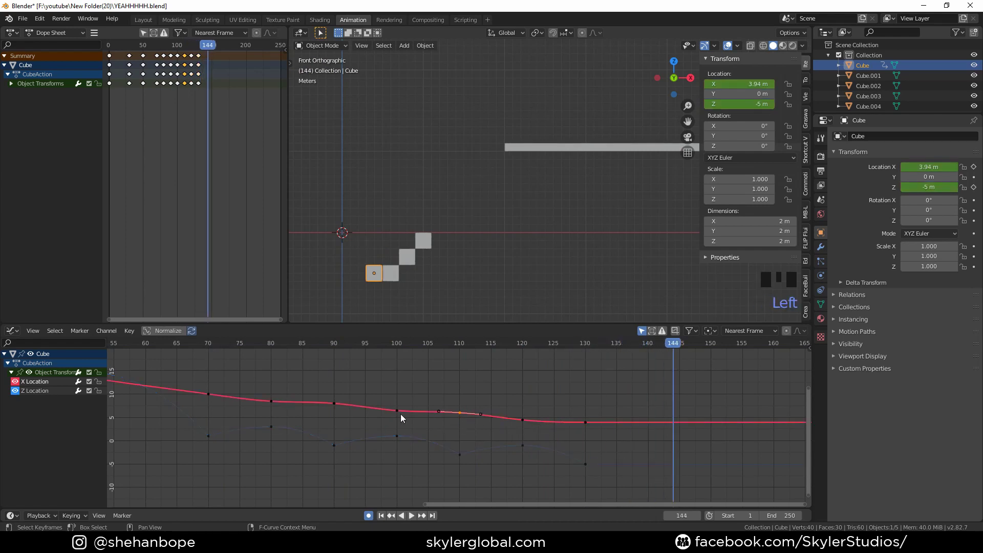
{"action": "left_click", "coordinate": [340, 407]}
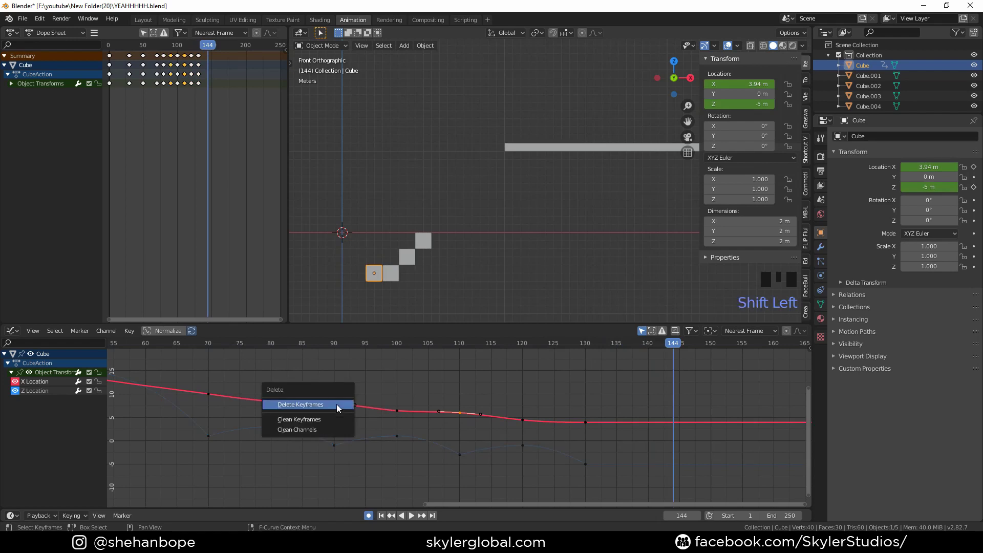
{"action": "key", "text": "x"}
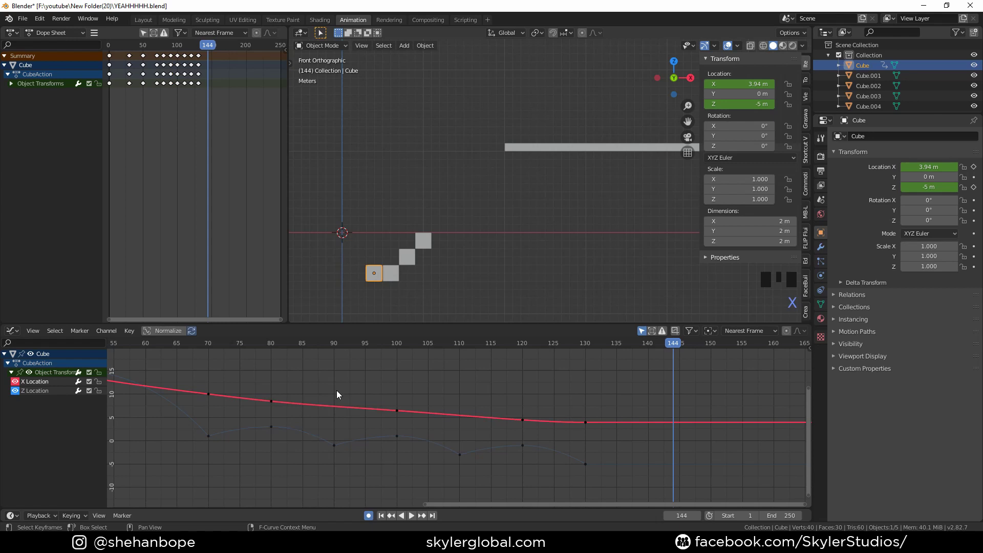
{"action": "left_click", "coordinate": [214, 346]}
{"action": "key", "text": "space"}
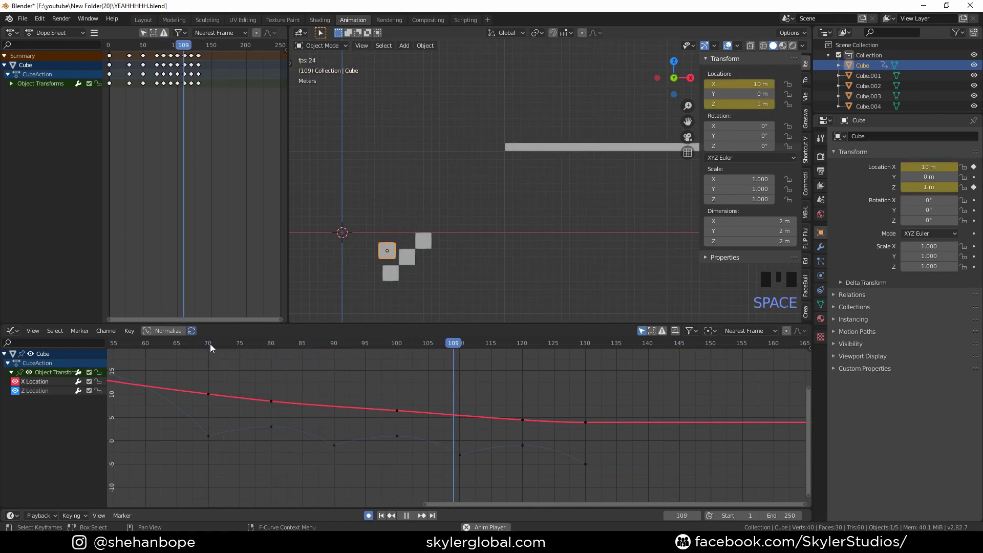
{"action": "key", "text": "space"}
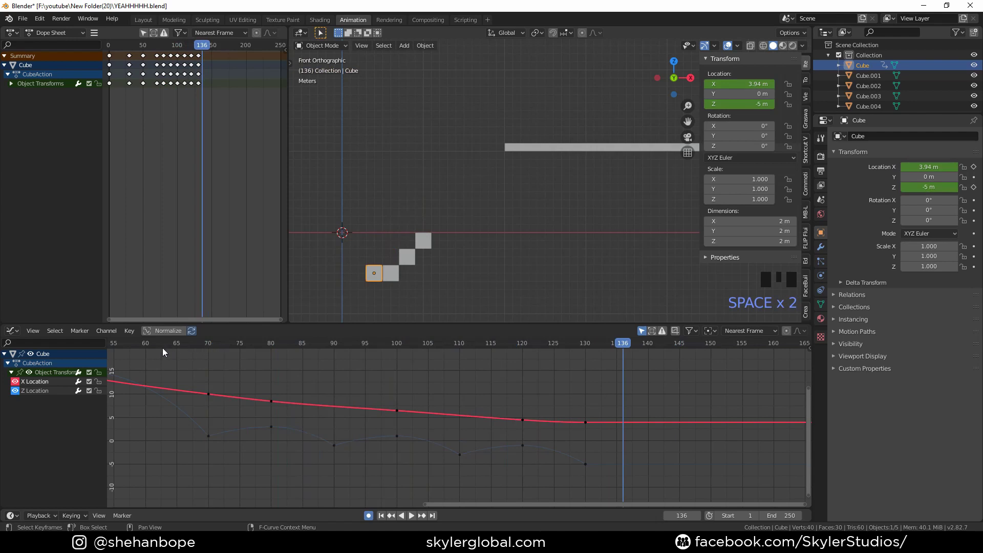
{"action": "left_click", "coordinate": [589, 213]}
{"action": "key", "text": "r"}
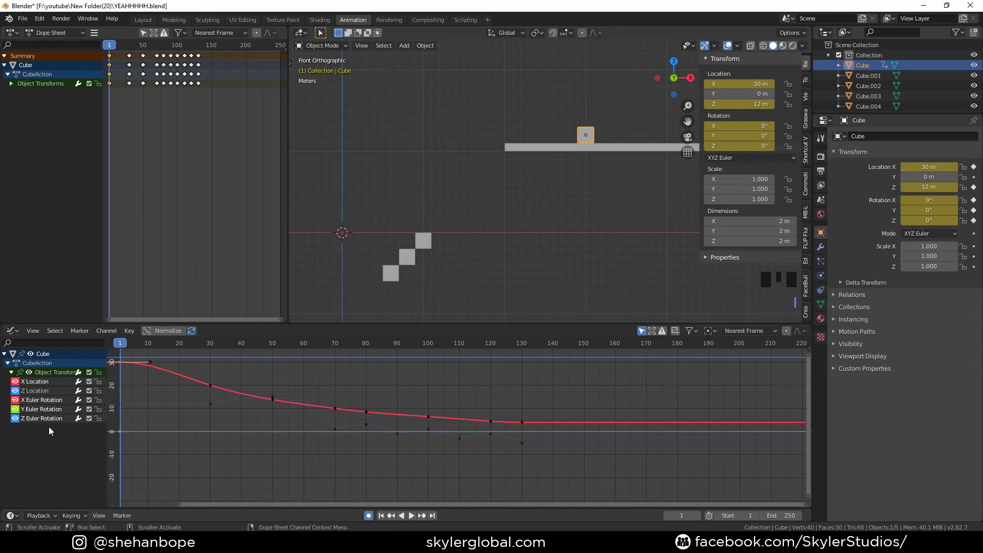
- Delete the X and Z Euler rotation channels, leaving only Y rotation
{"action": "left_click_drag", "start_coordinate": [52, 423], "coordinate": [47, 404]}
{"action": "left_click", "coordinate": [43, 421]}
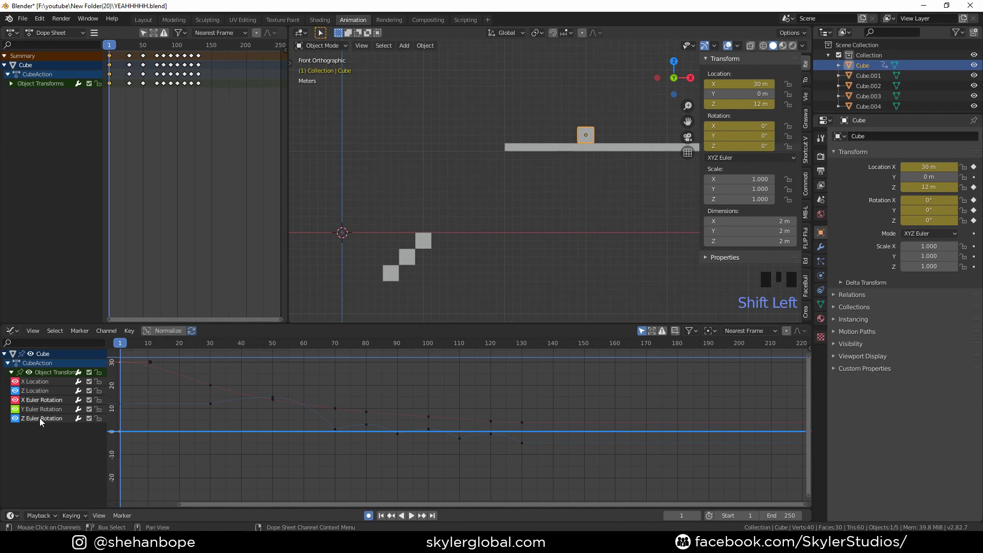
{"action": "key", "text": "x"}
{"action": "left_click", "coordinate": [44, 405]}
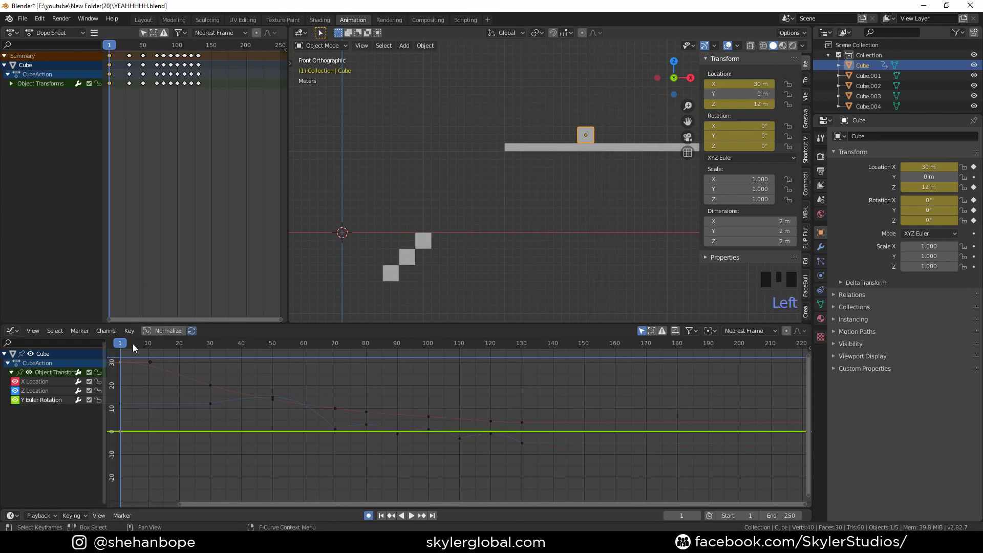
- Key the cube's Y rotation to -45° around frame 50 so it tips over mid-jump
{"action": "left_click_drag", "start_coordinate": [125, 343], "coordinate": [213, 354]}
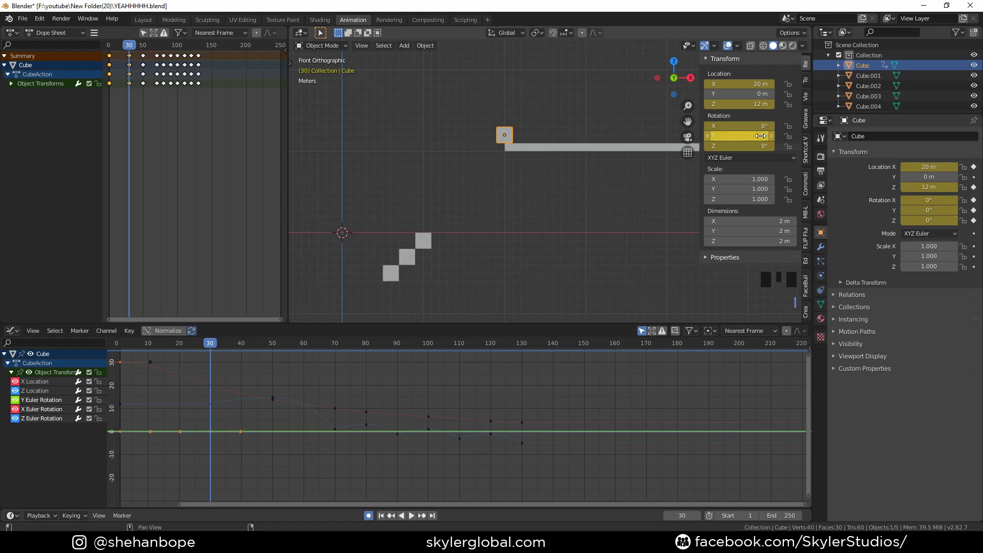
{"action": "left_click_drag", "start_coordinate": [201, 349], "coordinate": [236, 366]}
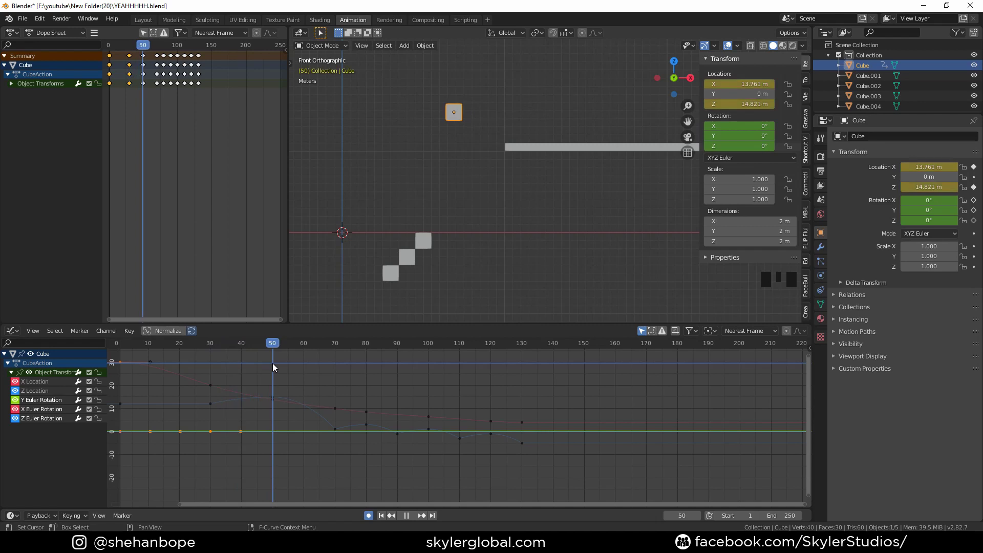
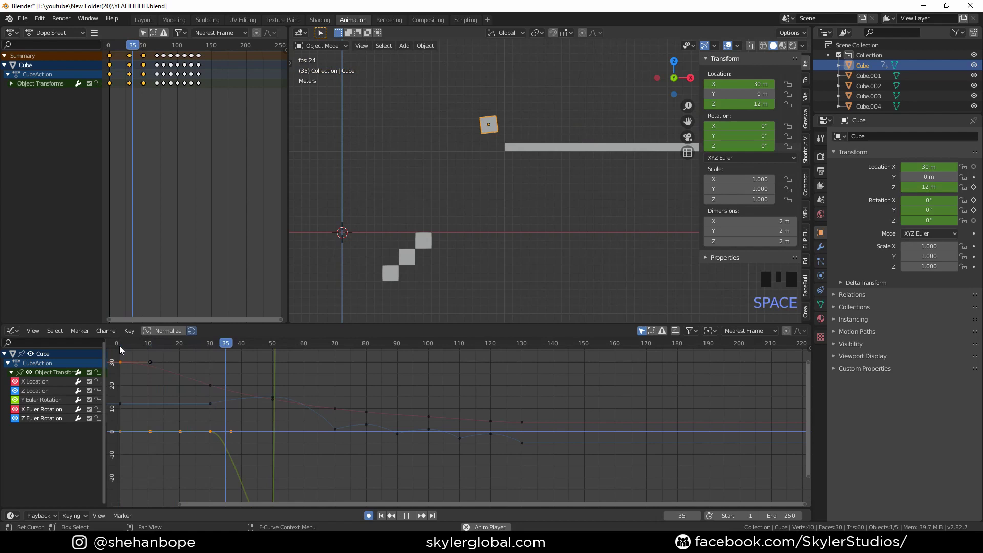
{"action": "key", "text": "space"}
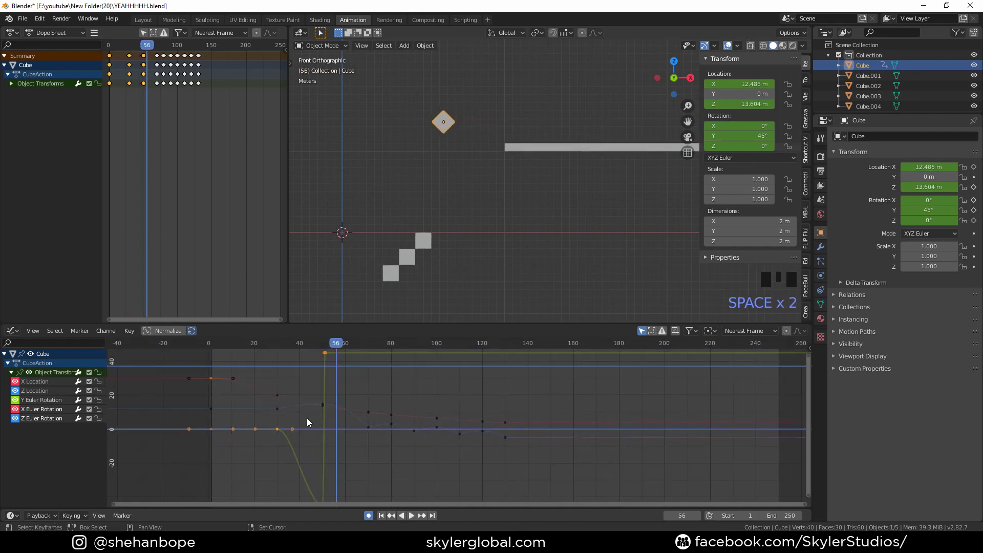
{"action": "left_click_drag", "start_coordinate": [338, 346], "coordinate": [336, 352]}
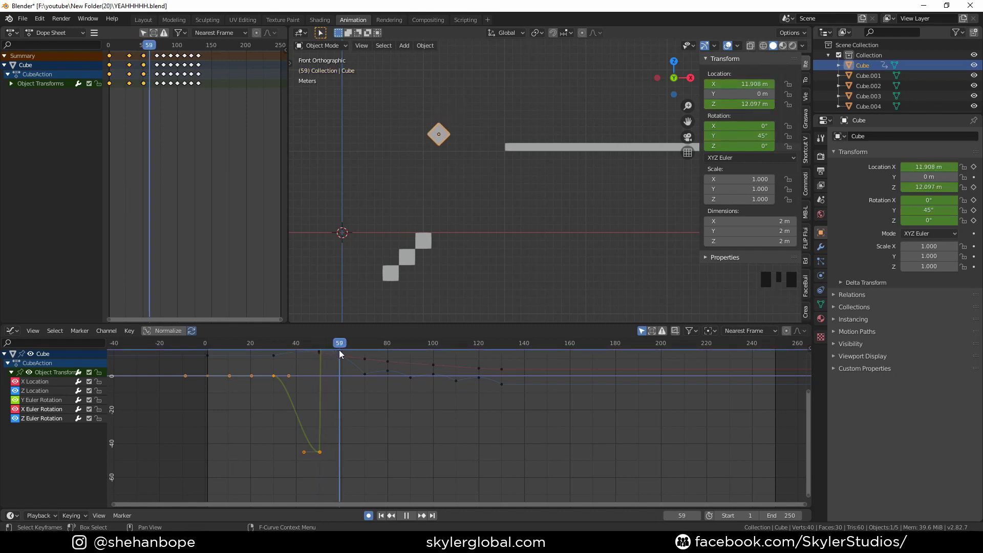
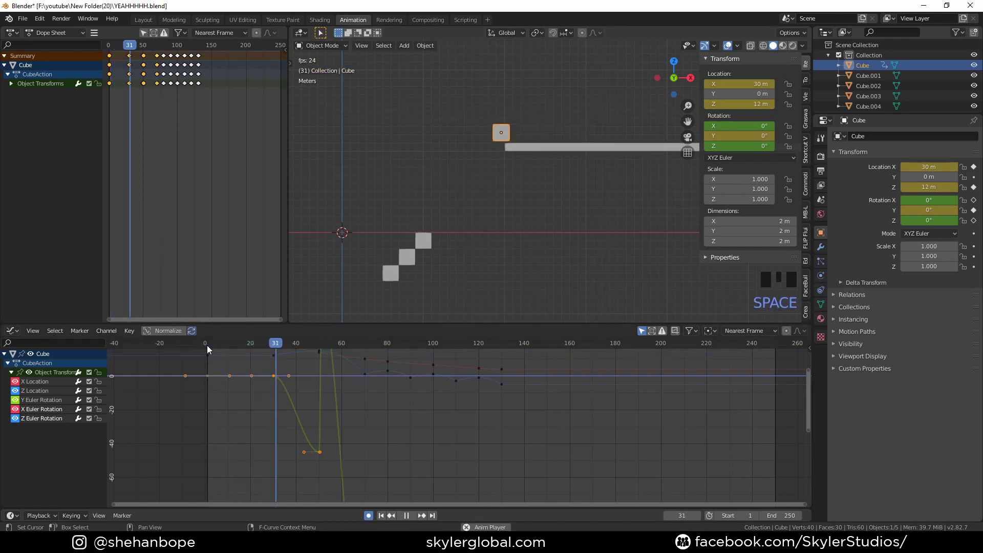
- Delete the overshooting keyframe near frame 51 from the cube's Y Euler Rotation curve
{"action": "key", "text": "space"}
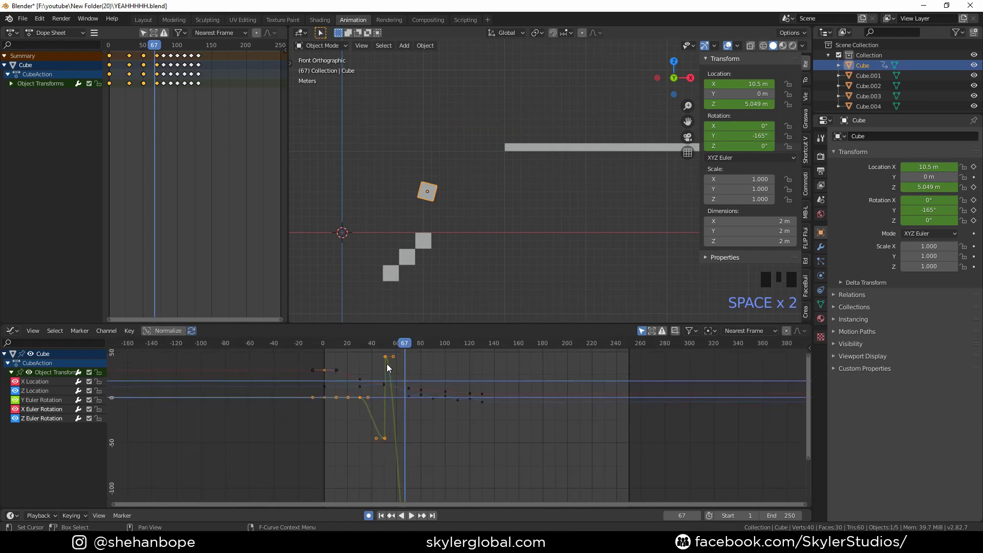
{"action": "left_click", "coordinate": [390, 357]}
{"action": "left_click", "coordinate": [390, 348]}
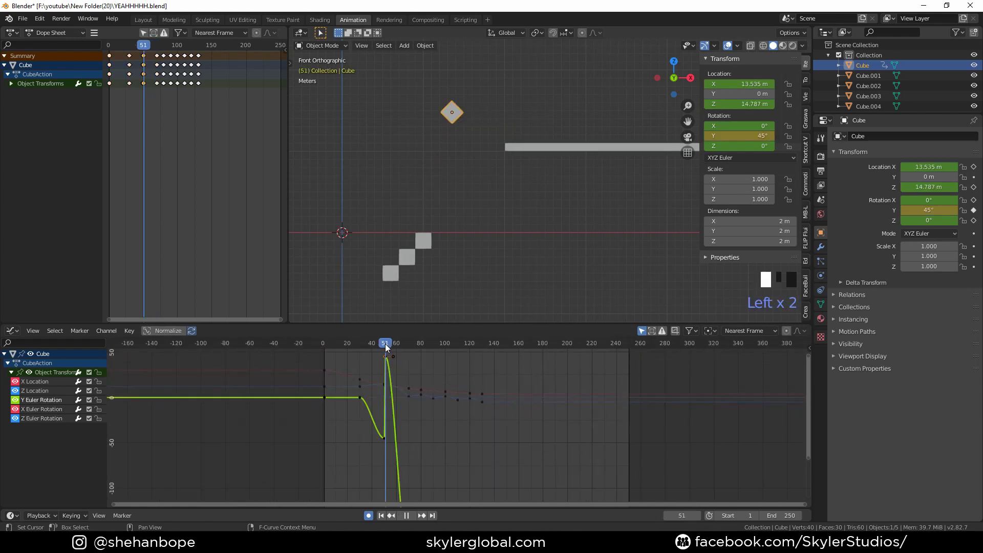
{"action": "double_click", "coordinate": [390, 358]}
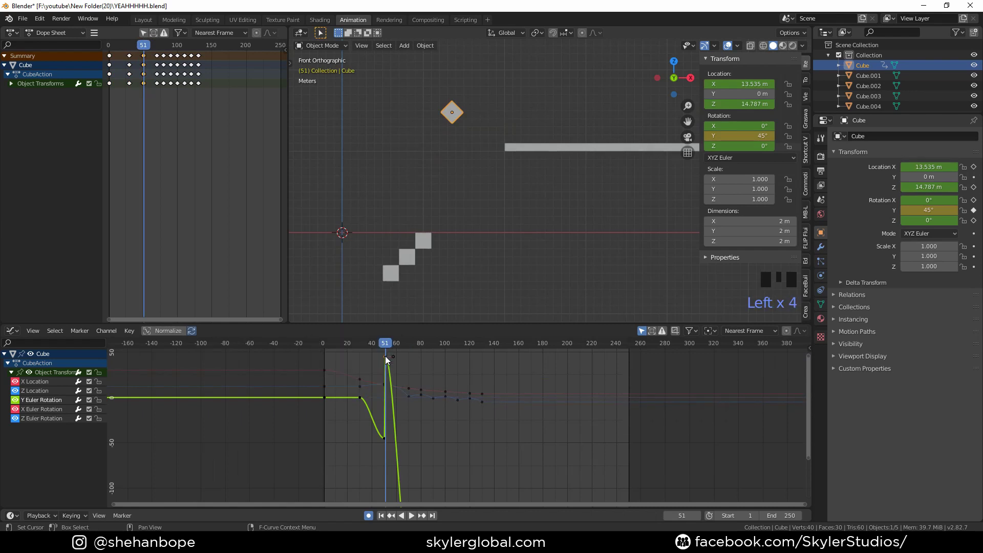
{"action": "left_click", "coordinate": [390, 362]}
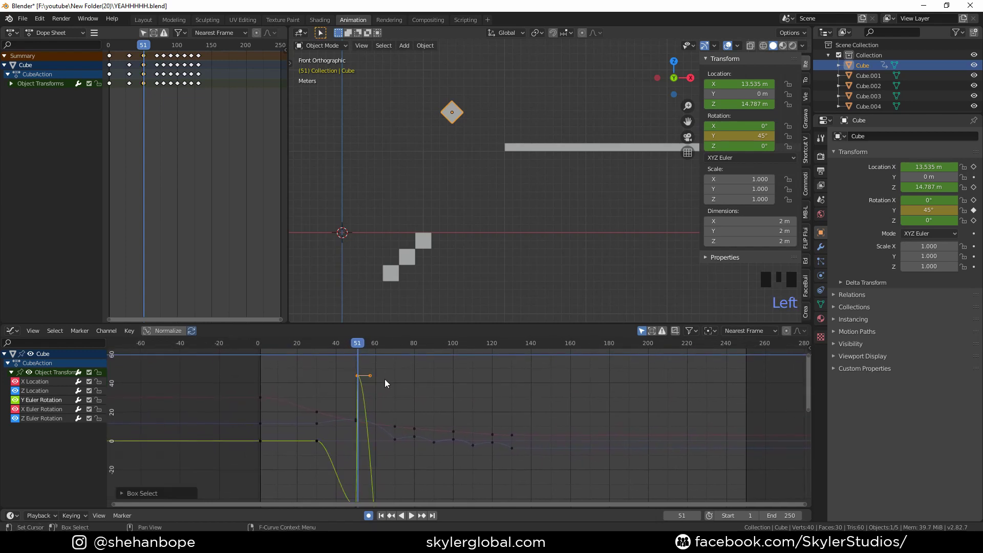
{"action": "key", "text": "x"}
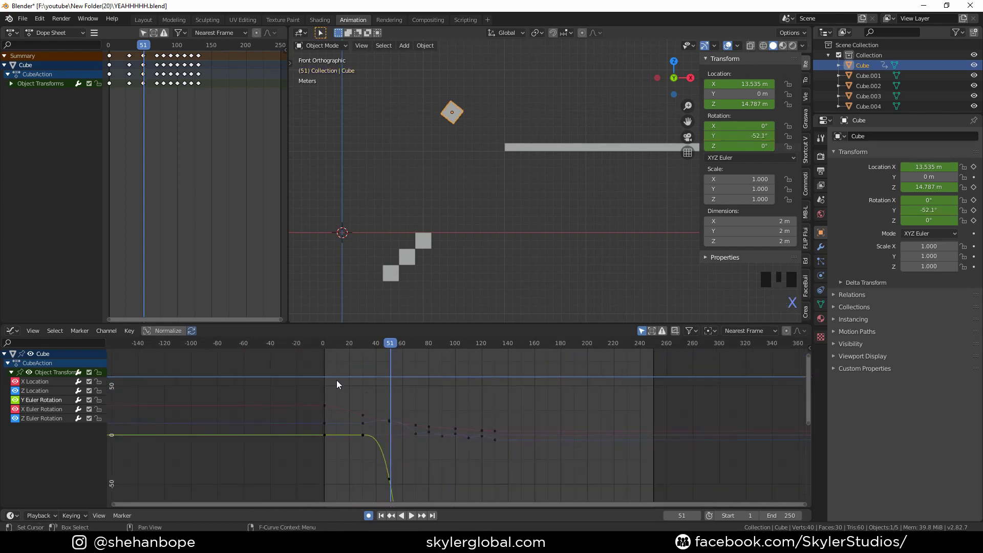
- Play back the spin, then key Rotation Y to -180-45 at frame 80 and frame the whole curve
{"action": "left_click", "coordinate": [326, 350]}
{"action": "key", "text": "space"}
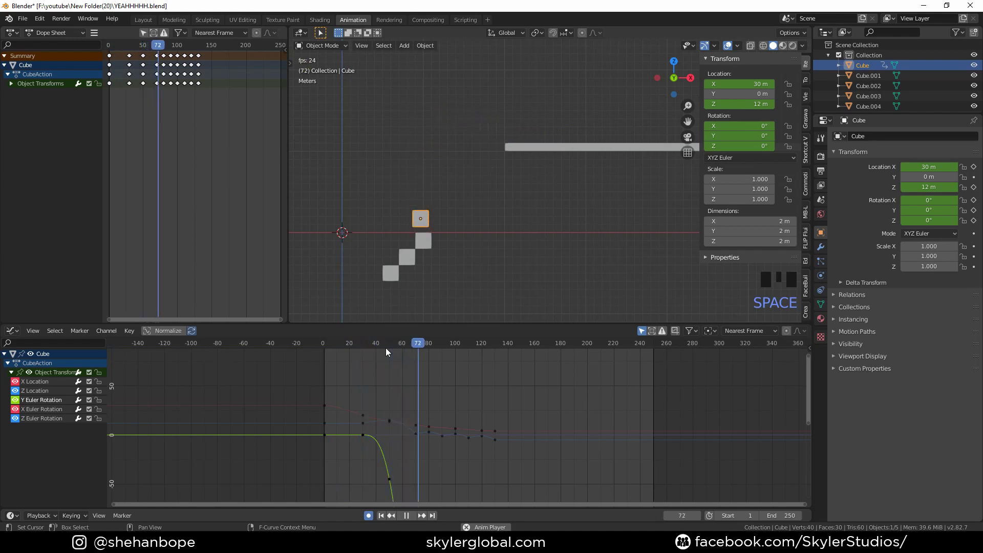
{"action": "key", "text": "space"}
{"action": "left_click", "coordinate": [358, 347]}
{"action": "key", "text": "space"}
{"action": "key", "text": "space"}
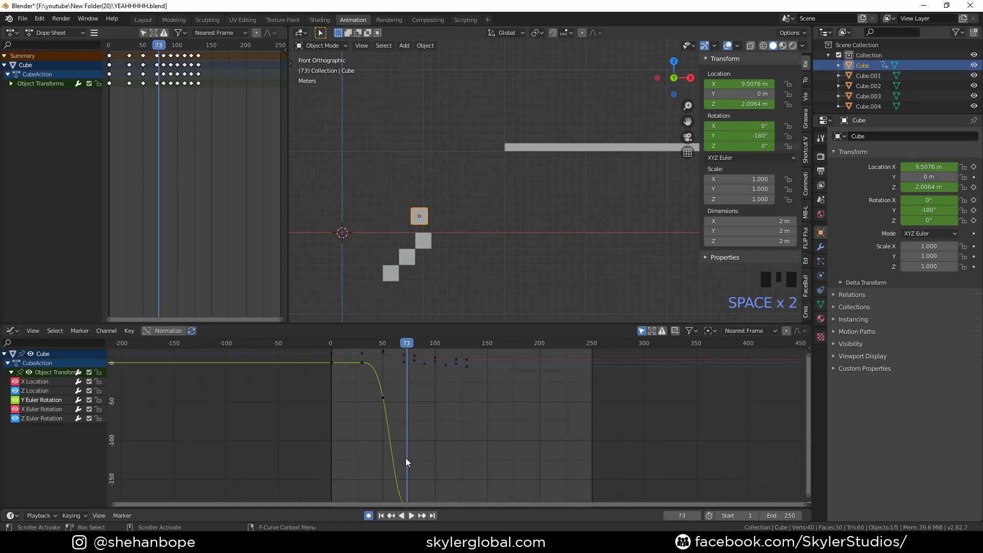
- Key Rotation Y to -270° at frame 100 and -360° at frame 120, then parent the cube to the ledge
{"action": "left_click_drag", "start_coordinate": [399, 345], "coordinate": [429, 348]}
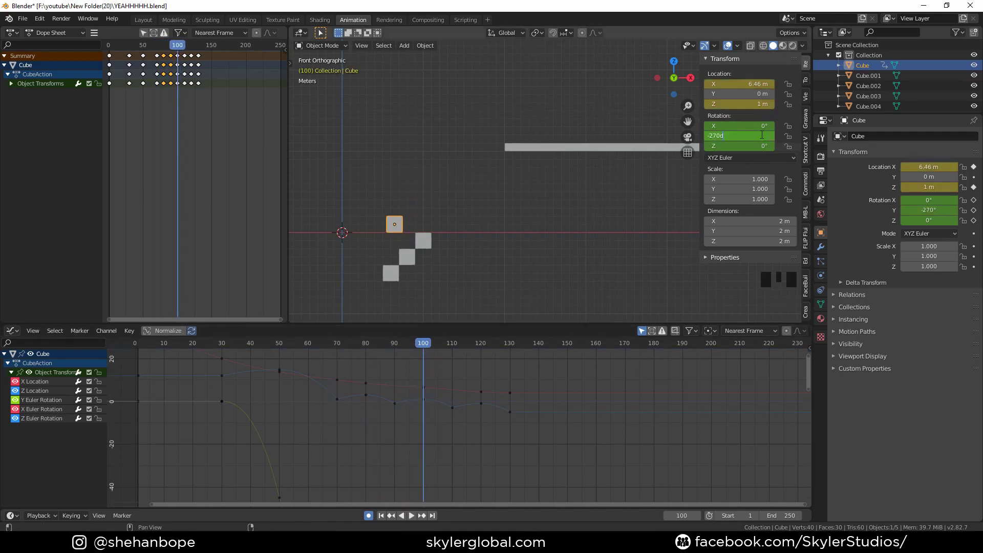
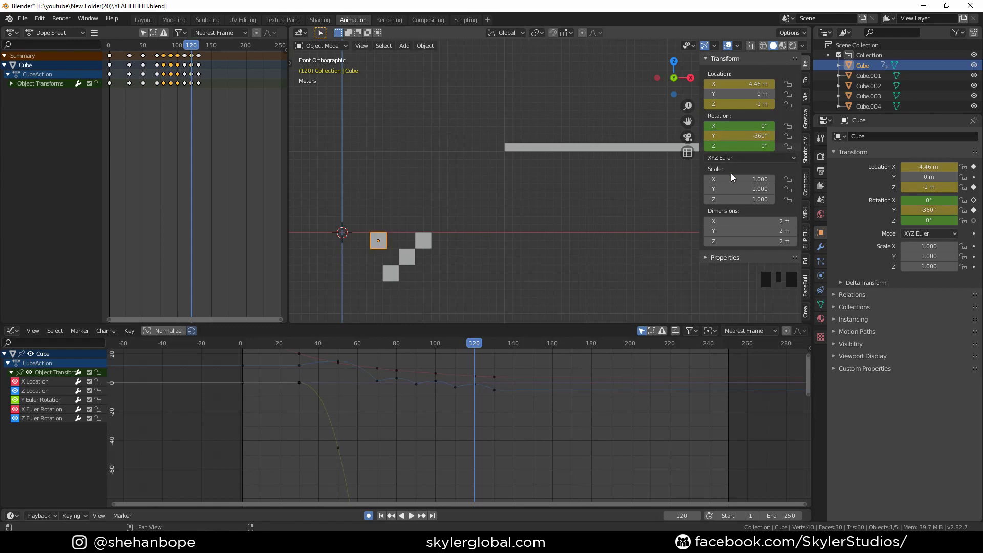
{"action": "left_click_drag", "start_coordinate": [480, 348], "coordinate": [461, 359]}
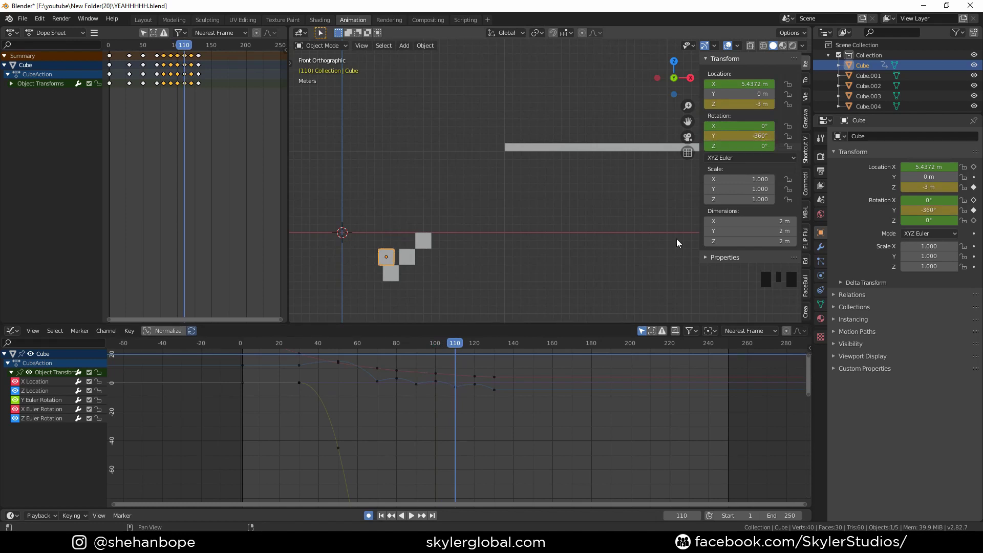
{"action": "left_click_drag", "start_coordinate": [460, 344], "coordinate": [423, 361]}
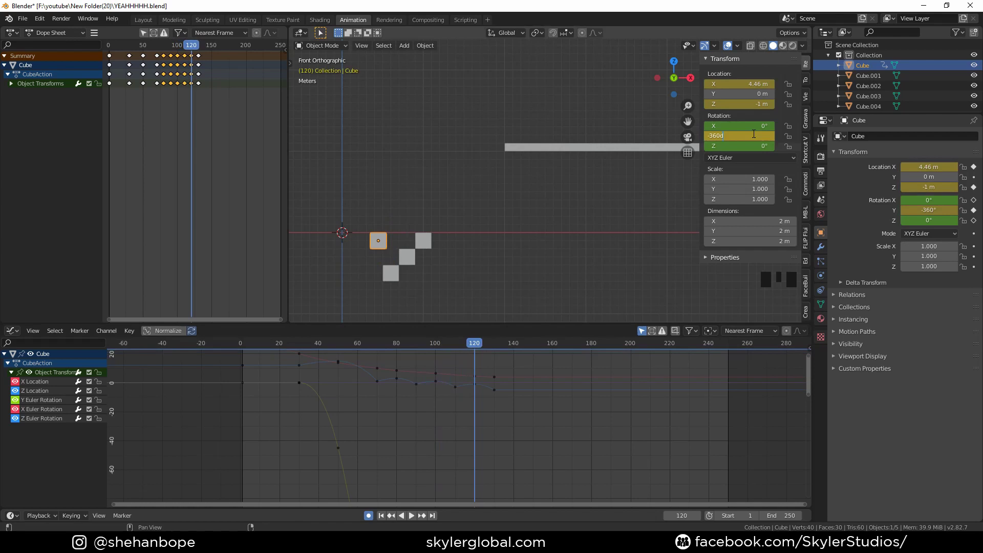
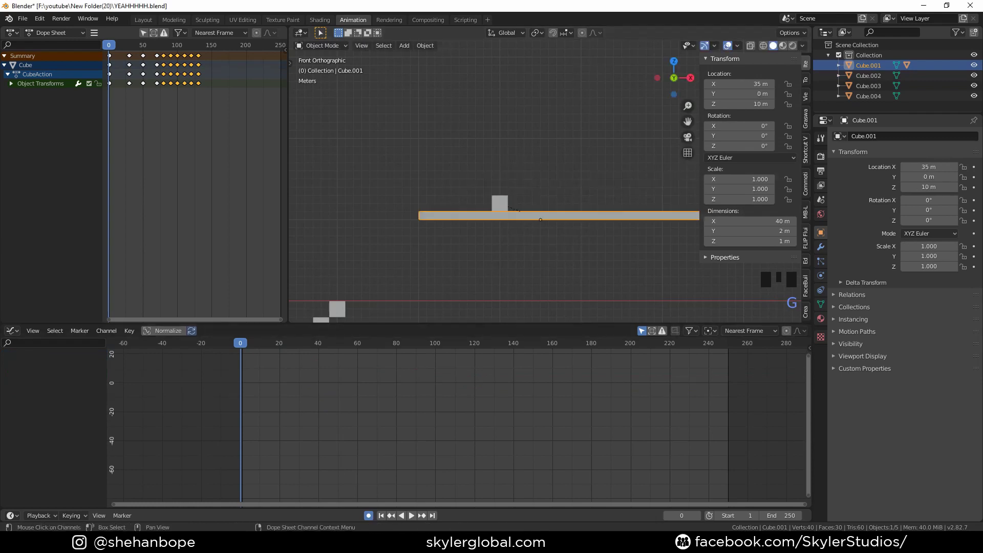
- Key the ledge's rotation at frames 1 and 30 with a -30° Y tilt at the start, and play it back
{"action": "middle_click", "coordinate": [614, 258]}
{"action": "key", "text": "g"}
{"action": "left_click_drag", "start_coordinate": [246, 347], "coordinate": [303, 356]}
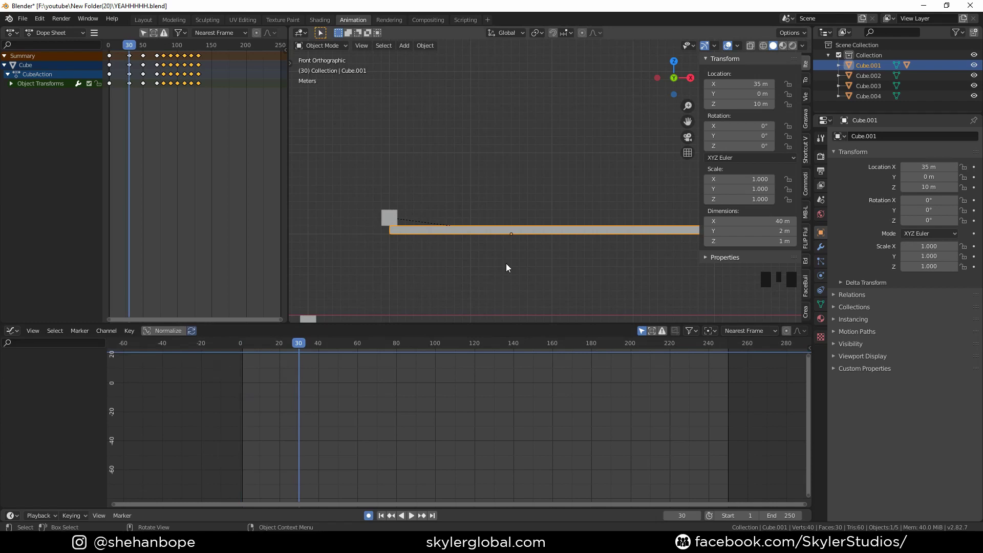
{"action": "key", "text": "i"}
{"action": "key", "text": "i"}
{"action": "left_click_drag", "start_coordinate": [302, 348], "coordinate": [553, 273]}
{"action": "key", "text": "r"}
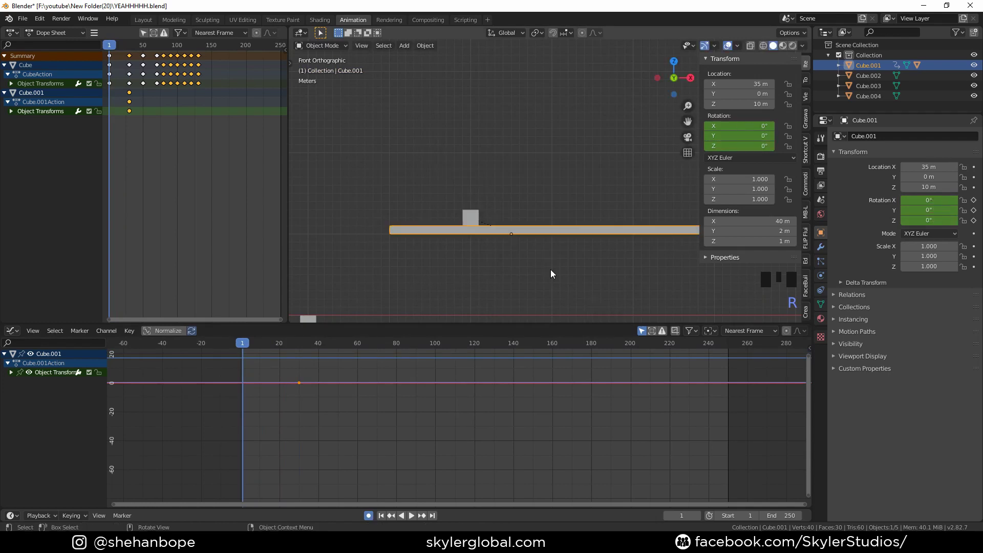
{"action": "key", "text": "r"}
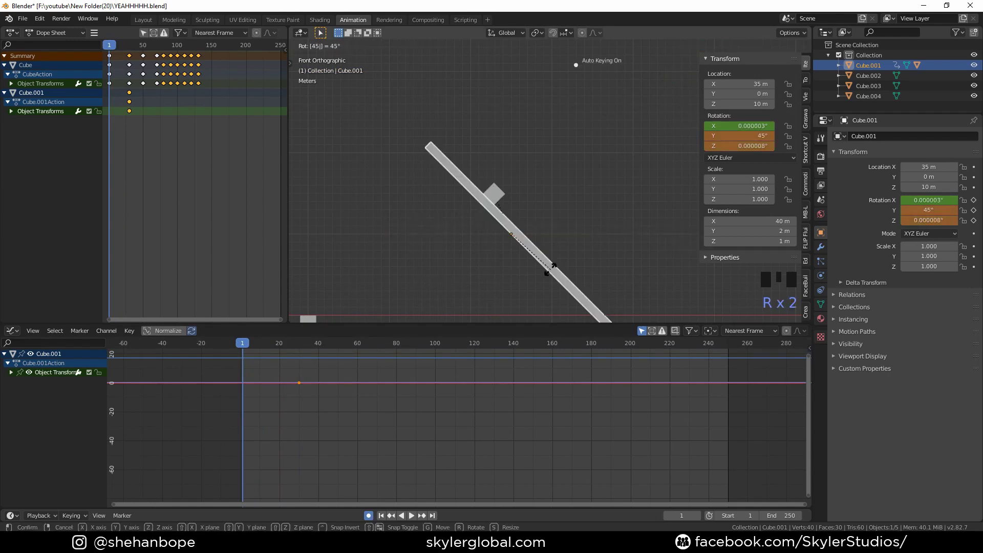
{"action": "key", "text": "r"}
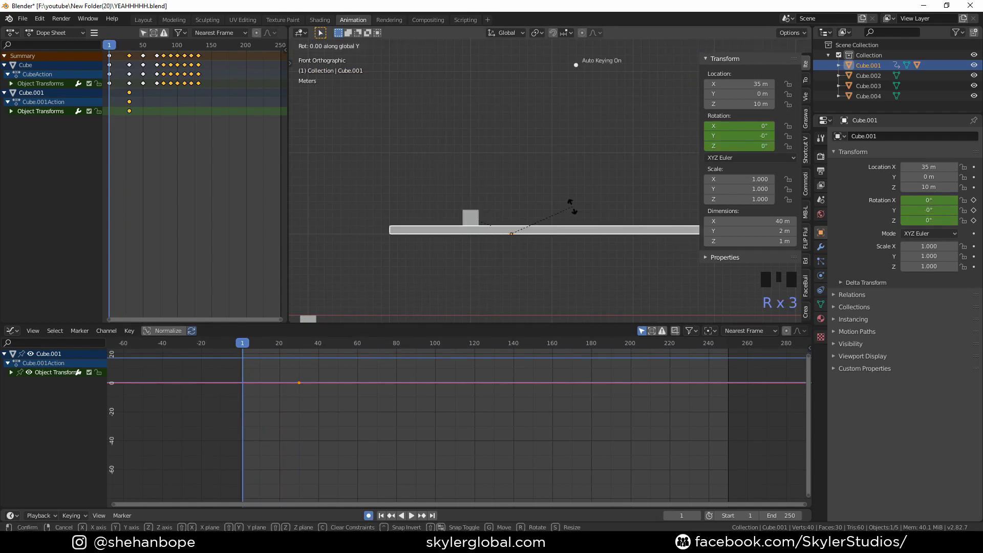
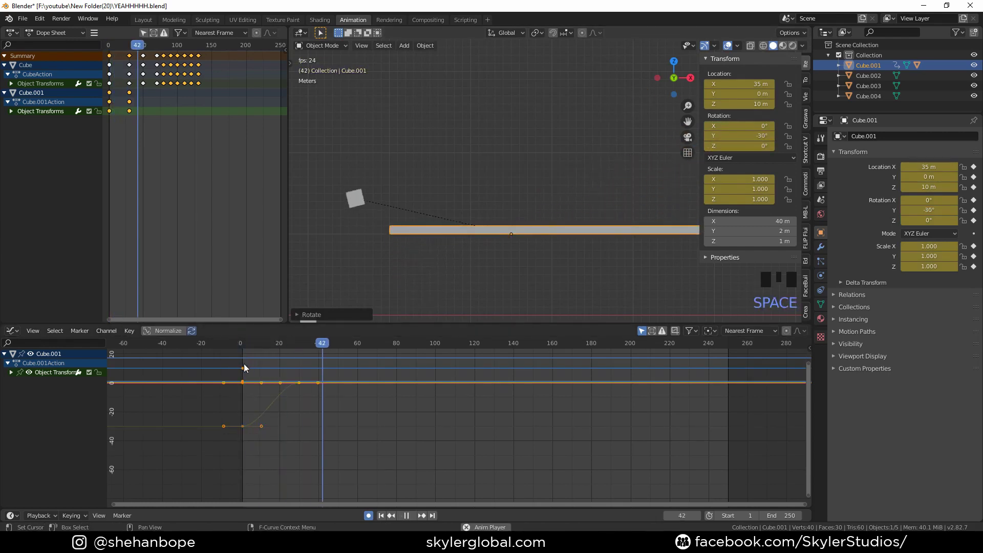
{"action": "key", "text": "space"}
- Isolate the ledge's Y Euler Rotation curve, deleting its other rotation channels
{"action": "scroll", "scroll_direction": "down", "scroll_amount": 3}
{"action": "scroll", "scroll_direction": "up", "scroll_amount": 3}
{"action": "scroll", "scroll_direction": "up", "scroll_amount": 3}
{"action": "double_click", "coordinate": [318, 392]}
{"action": "left_click", "coordinate": [14, 372]}
{"action": "left_click", "coordinate": [20, 413]}
{"action": "key", "text": "x"}
{"action": "left_click", "coordinate": [44, 394]}
{"action": "key", "text": "x"}
{"action": "left_click", "coordinate": [44, 384]}
- Slide the tilt curve's handles along time to ease it to level around frame 30, and play back
{"action": "left_click_drag", "start_coordinate": [321, 385], "coordinate": [372, 469]}
{"action": "key", "text": "s"}
{"action": "left_click", "coordinate": [256, 435]}
{"action": "left_click", "coordinate": [277, 433]}
{"action": "key", "text": "g"}
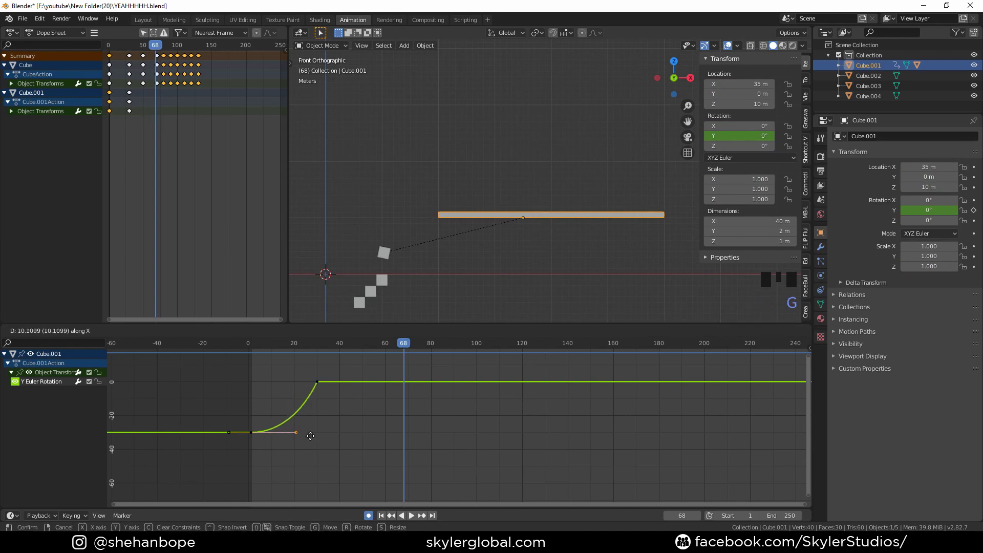
{"action": "left_click", "coordinate": [255, 349]}
{"action": "key", "text": "space"}
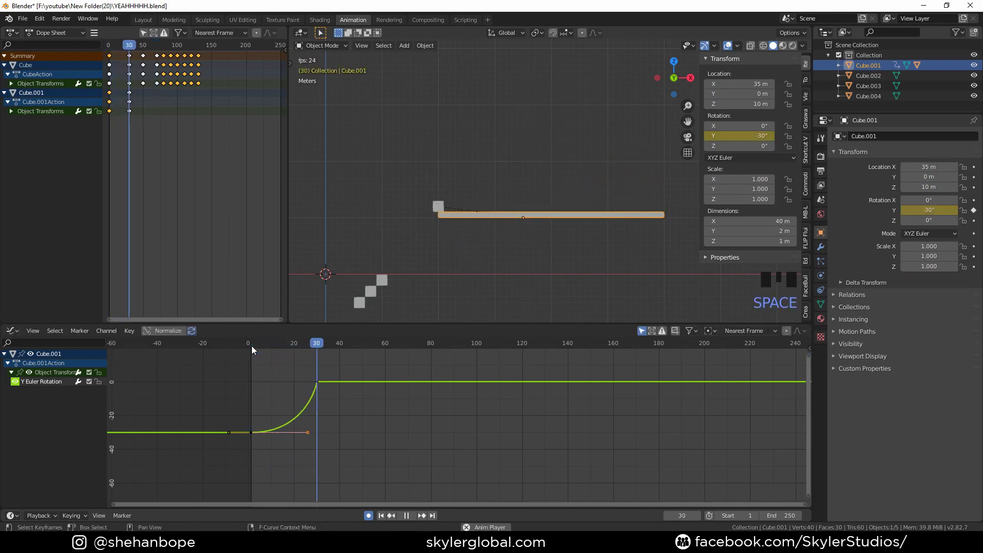
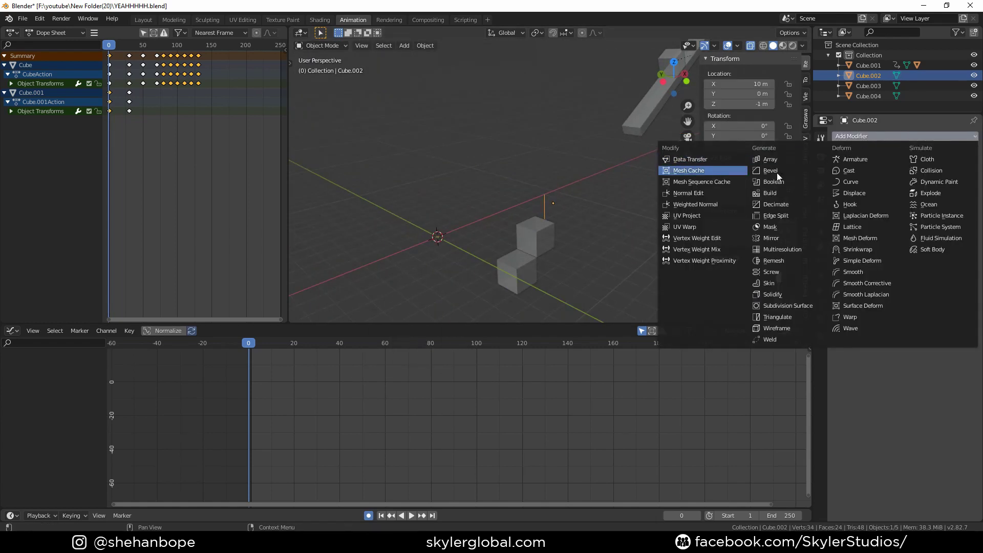
- Add a Screw modifier to Cube.002 and set its origin so it sweeps a ring beneath the steps
{"action": "left_click_drag", "start_coordinate": [784, 279], "coordinate": [595, 227]}
{"action": "left_click_drag", "start_coordinate": [595, 227], "coordinate": [576, 256]}
{"action": "scroll", "scroll_direction": "up", "scroll_amount": 3}
{"action": "left_click_drag", "start_coordinate": [553, 273], "coordinate": [539, 166]}
{"action": "scroll", "scroll_direction": "down", "scroll_amount": 3}
{"action": "left_click_drag", "start_coordinate": [593, 197], "coordinate": [585, 89]}
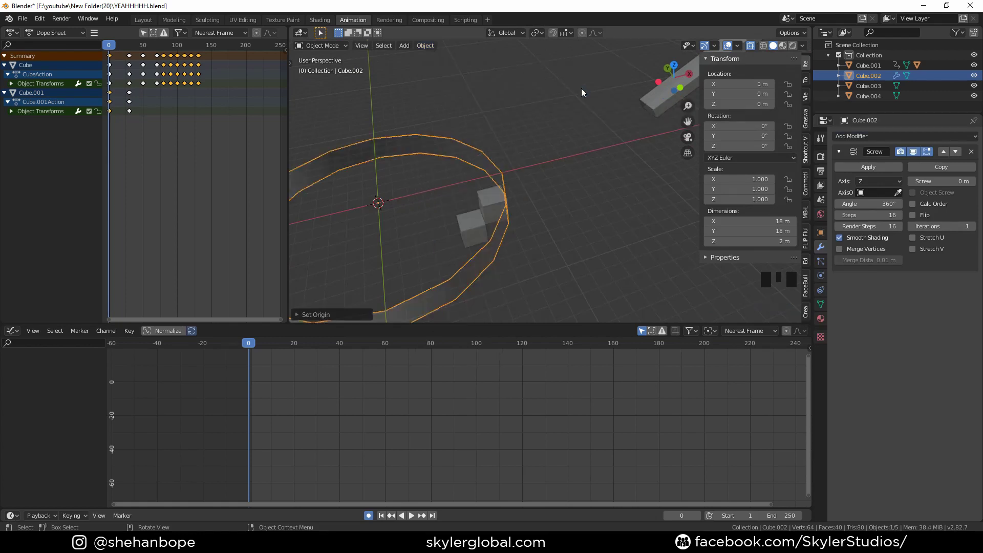
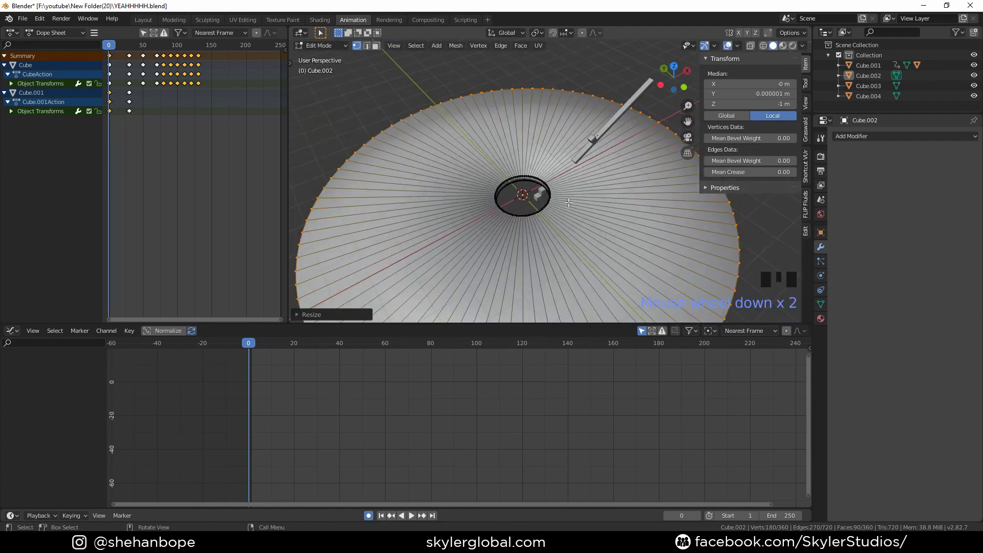
- In Edit Mode fill the ring and scale it outward into a large beveled floor disc with a hole around the steps
{"action": "key", "text": "Tab"}
{"action": "scroll", "scroll_direction": "up", "scroll_amount": 3}
{"action": "scroll", "scroll_direction": "down", "scroll_amount": 3}
{"action": "middle_click", "coordinate": [572, 223]}
{"action": "scroll", "scroll_direction": "up", "scroll_amount": 3}
{"action": "scroll", "scroll_direction": "down", "scroll_amount": 3}
{"action": "left_click", "coordinate": [810, 159]}
{"action": "left_click", "coordinate": [780, 170]}
{"action": "scroll", "scroll_direction": "up", "scroll_amount": 3}
{"action": "middle_click", "coordinate": [577, 209]}
{"action": "scroll", "scroll_direction": "up", "scroll_amount": 3}
{"action": "scroll", "scroll_direction": "down", "scroll_amount": 3}
{"action": "middle_click", "coordinate": [580, 169]}
- Hide the floor during playback and select the jumping cube
{"action": "left_click_drag", "start_coordinate": [603, 223], "coordinate": [563, 228]}
{"action": "scroll", "scroll_direction": "up", "scroll_amount": 3}
{"action": "left_click_drag", "start_coordinate": [559, 237], "coordinate": [565, 232]}
{"action": "scroll", "scroll_direction": "up", "scroll_amount": 3}
{"action": "scroll", "scroll_direction": "down", "scroll_amount": 3}
{"action": "middle_click", "coordinate": [586, 222]}
{"action": "scroll", "scroll_direction": "up", "scroll_amount": 3}
{"action": "left_click", "coordinate": [574, 221]}
{"action": "middle_click", "coordinate": [600, 263]}
{"action": "scroll", "scroll_direction": "down", "scroll_amount": 3}
- Switch to the Layout workspace and frame the jumping cube in the viewport
{"action": "left_click_drag", "start_coordinate": [483, 226], "coordinate": [463, 211]}
{"action": "scroll", "scroll_direction": "up", "scroll_amount": 3}
{"action": "left_click_drag", "start_coordinate": [456, 175], "coordinate": [481, 204]}
{"action": "scroll", "scroll_direction": "down", "scroll_amount": 3}
{"action": "left_click_drag", "start_coordinate": [518, 213], "coordinate": [365, 491]}
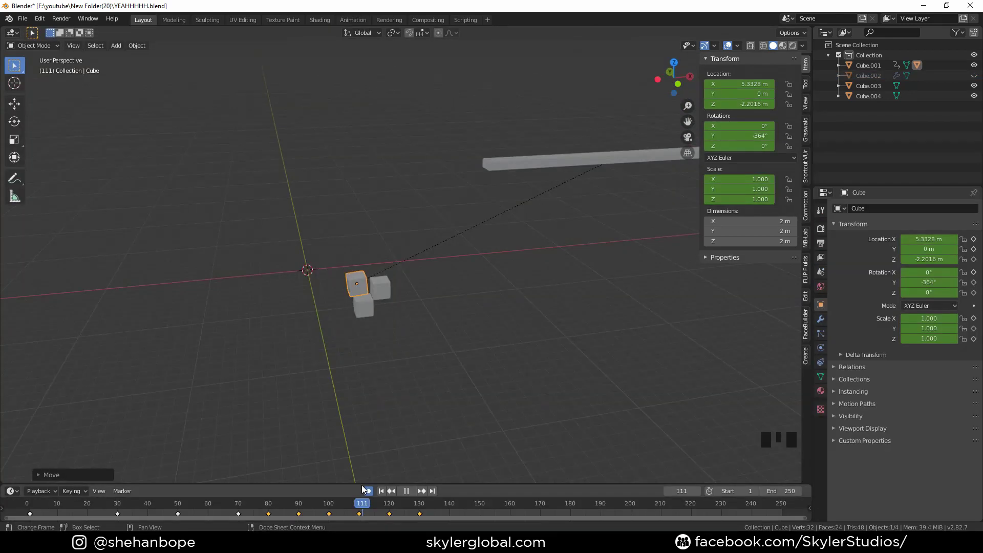
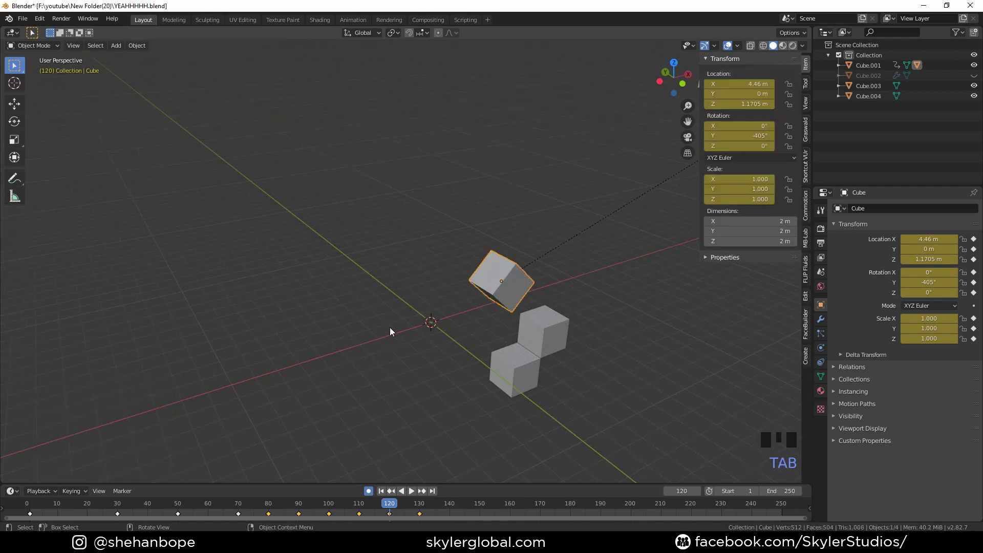
{"action": "left_click_drag", "start_coordinate": [978, 305], "coordinate": [491, 198]}
{"action": "left_click_drag", "start_coordinate": [491, 199], "coordinate": [461, 330]}
- Subdivide and smooth the cube's mesh into a sphere shape key, then open new.blend
{"action": "key", "text": "Tab"}
{"action": "scroll", "scroll_direction": "up", "scroll_amount": 3}
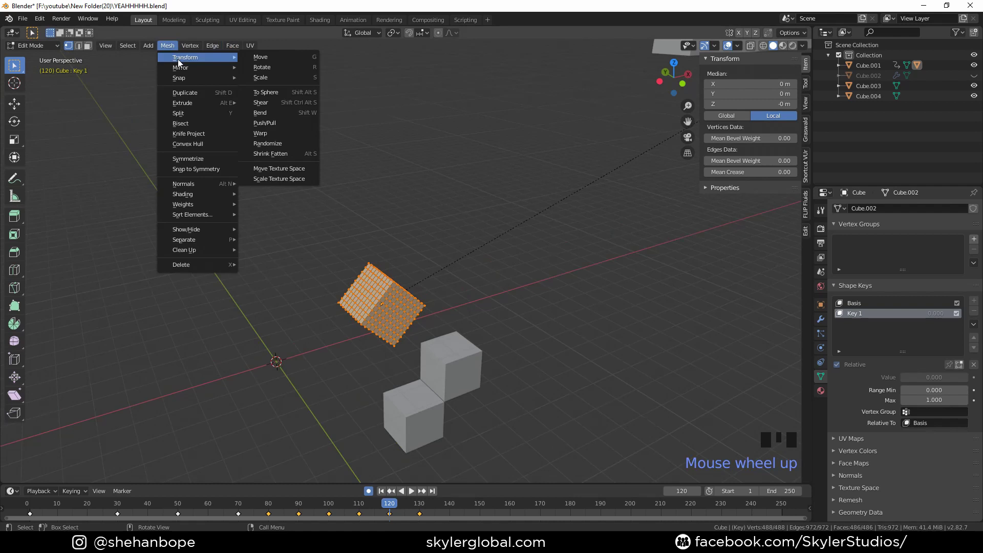
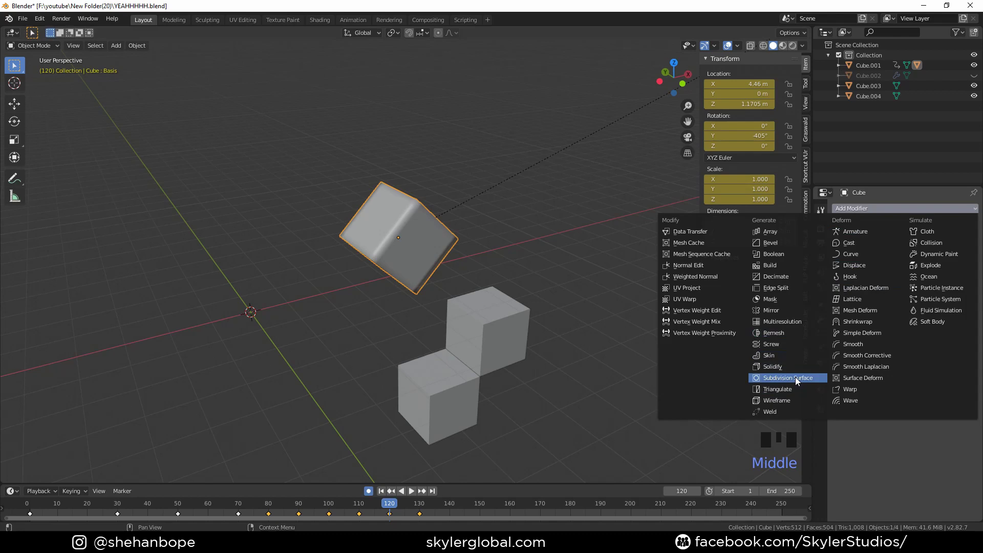
{"action": "left_click_drag", "start_coordinate": [802, 395], "coordinate": [814, 269]}
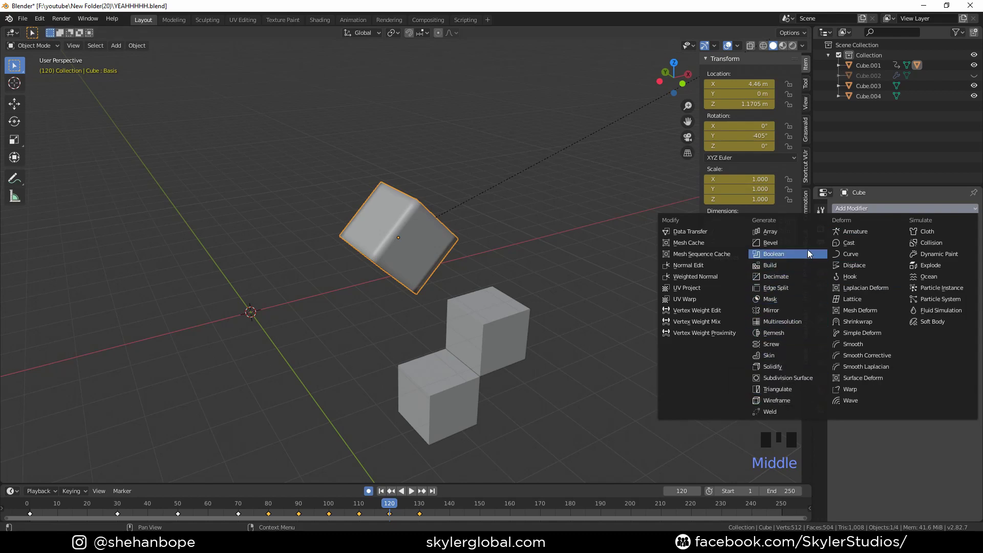